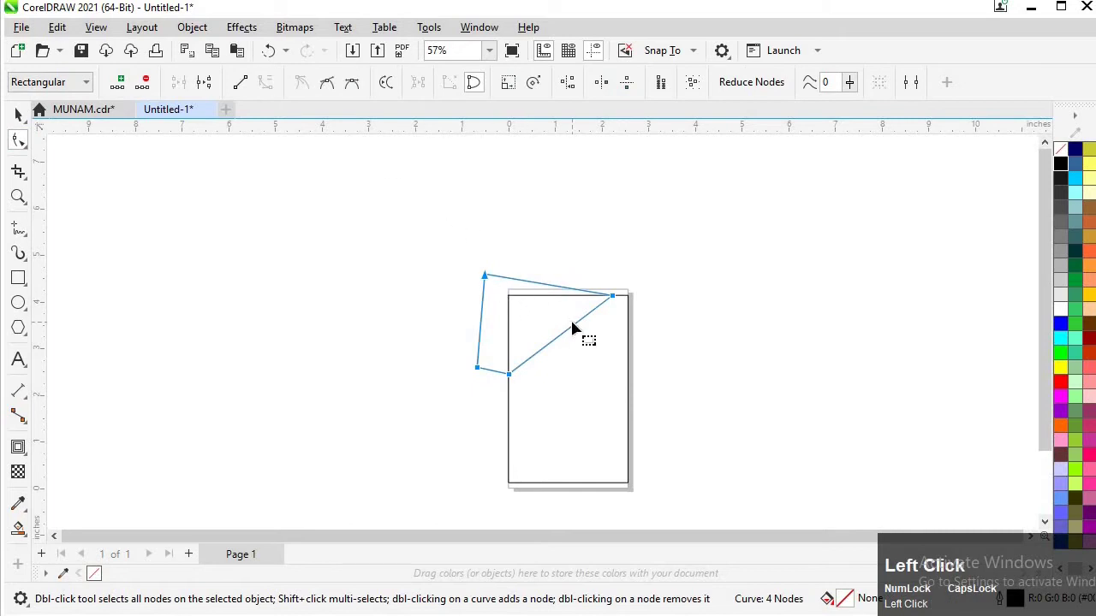
- Bend the shape's straight lower edge into a wavy curve with the Shape tool
key(F3)
drag(473, 333, 670, 320)
drag(660, 321, 472, 321)
drag(472, 321, 650, 297)
drag(651, 297, 646, 270)
drag(650, 272, 174, 167)
- Rotate the wavy shape step by step, dropping three slightly rotated copies that fan out
drag(174, 167, 406, 209)
right_click(406, 210)
click(406, 208)
right_click(406, 199)
drag(406, 193, 407, 204)
right_click(406, 204)
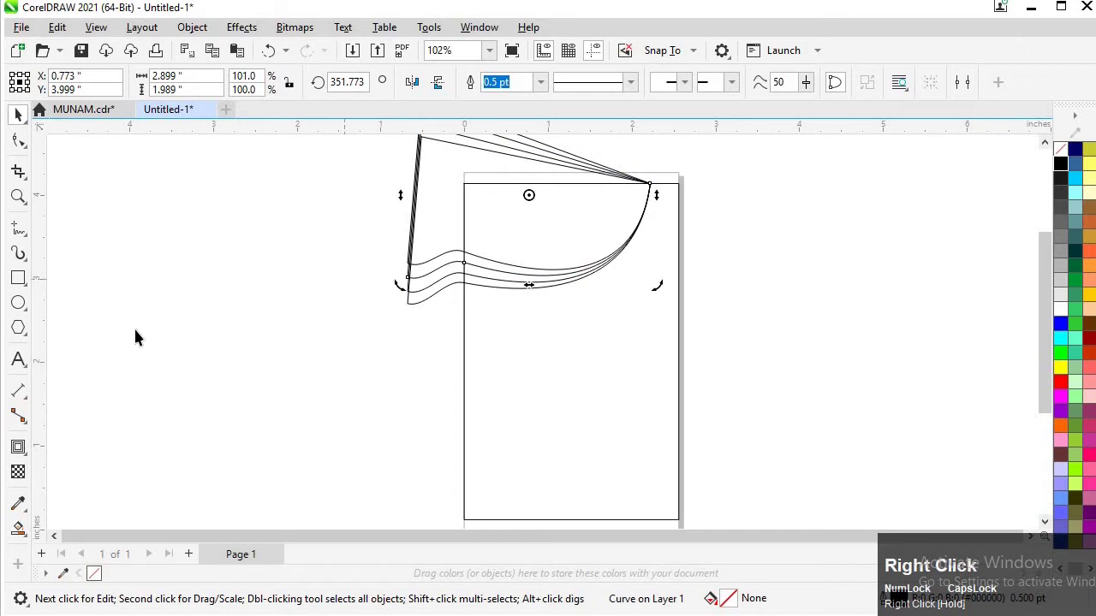
- Fill the waves dark, medium and light green from bottom to top and nudge the top wave's rotation
click(485, 280)
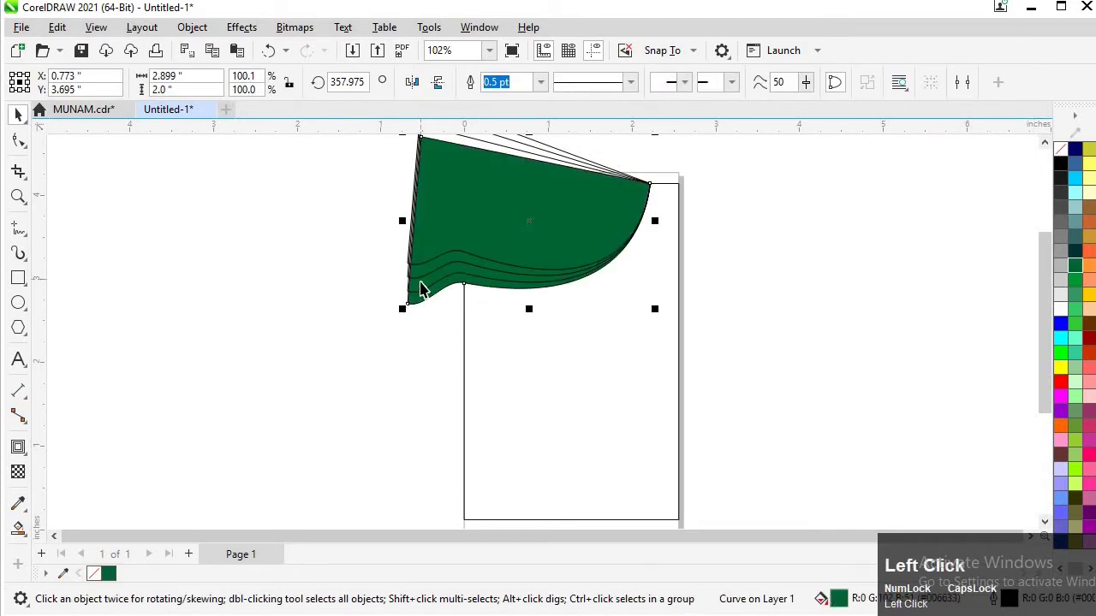
click(428, 288)
click(1083, 295)
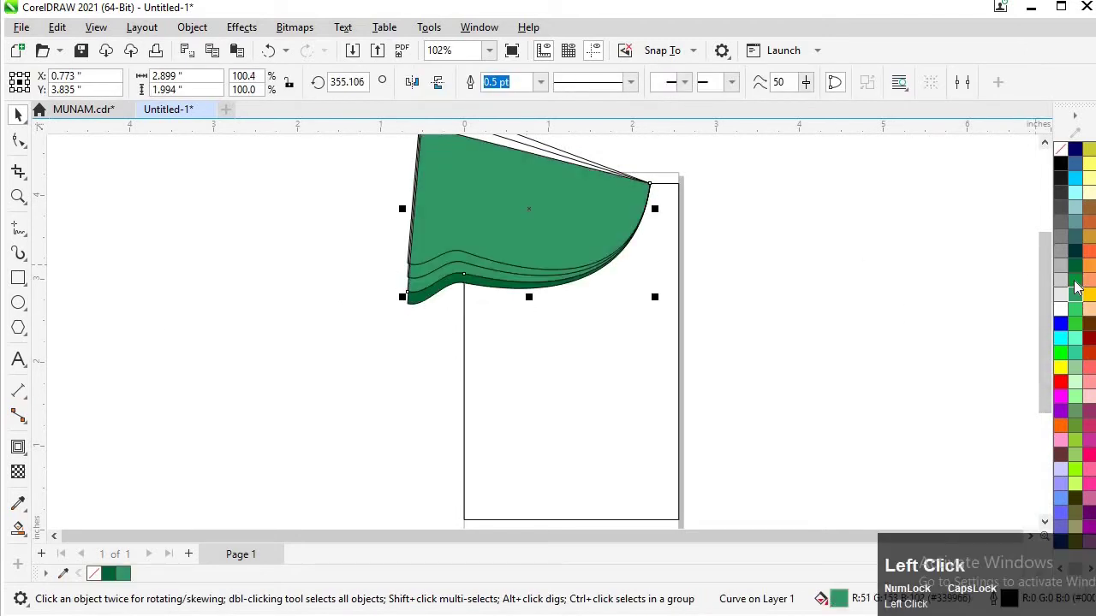
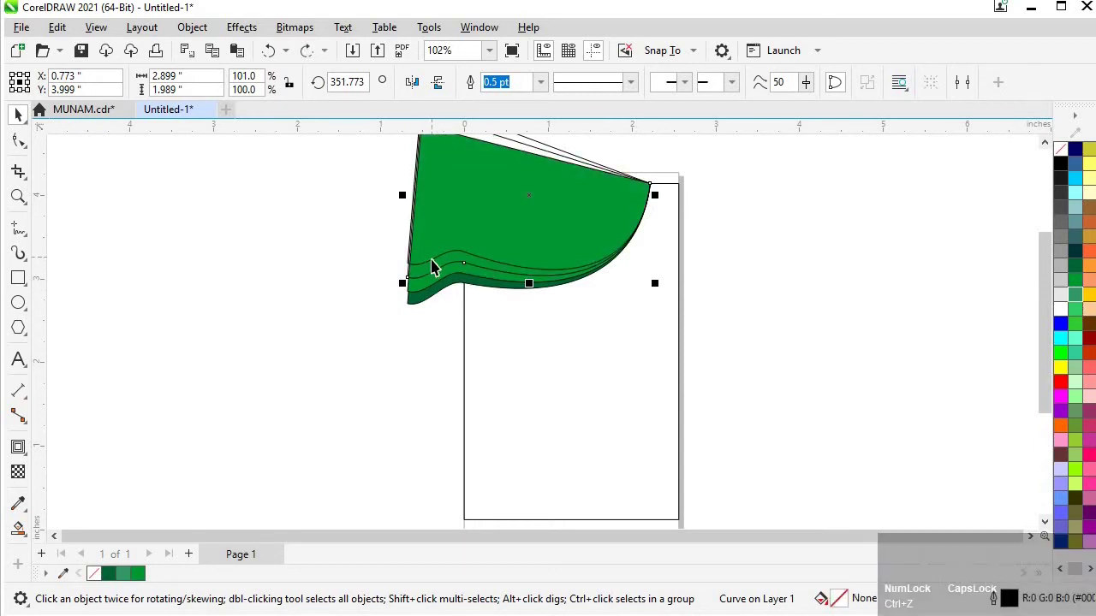
click(439, 268)
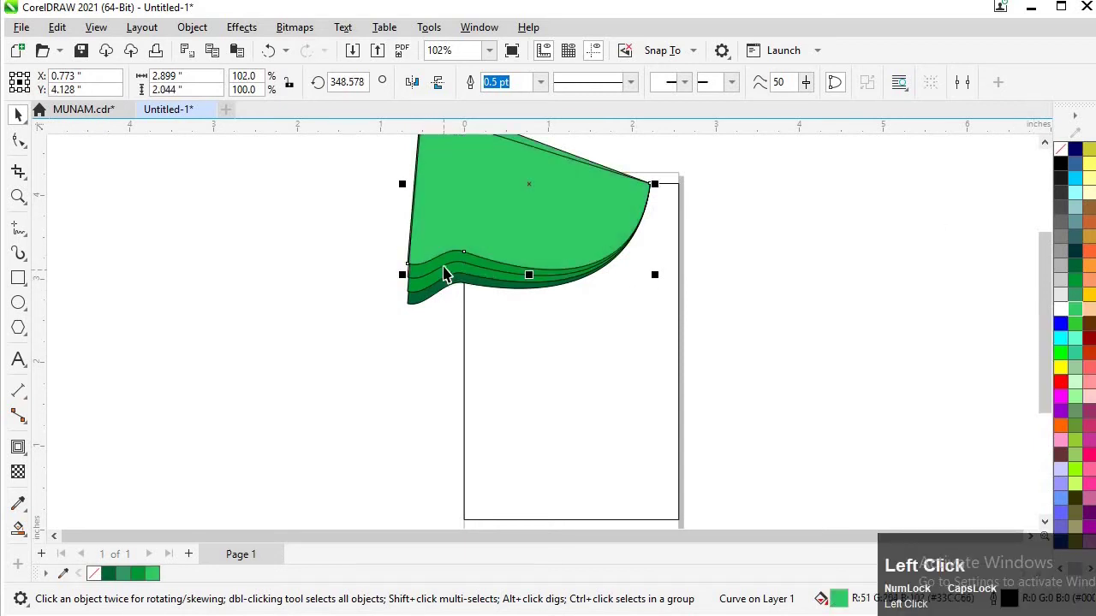
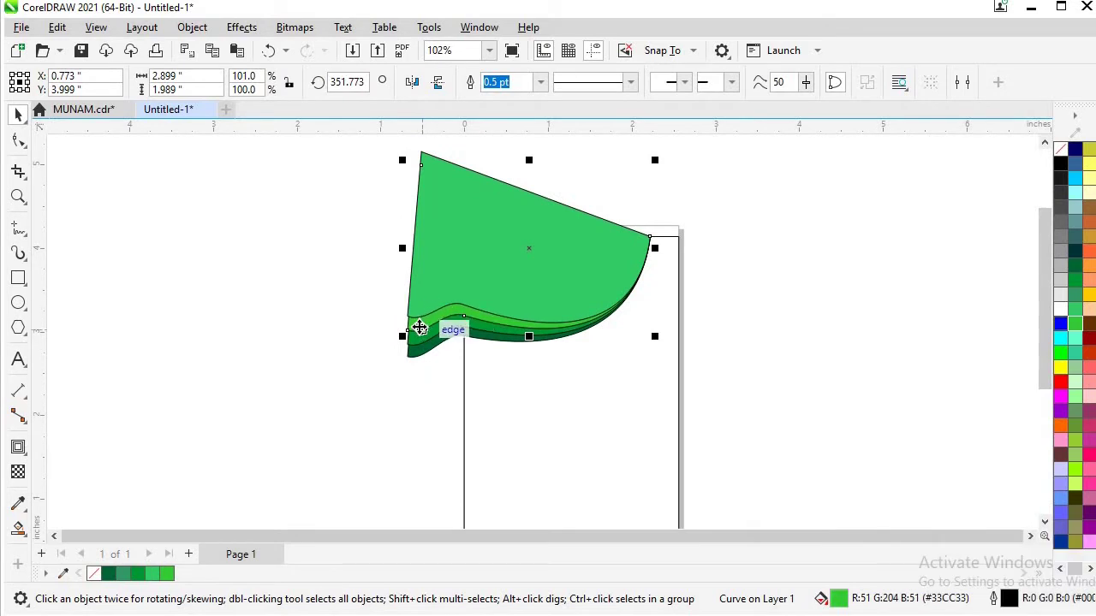
drag(337, 312, 21, 116)
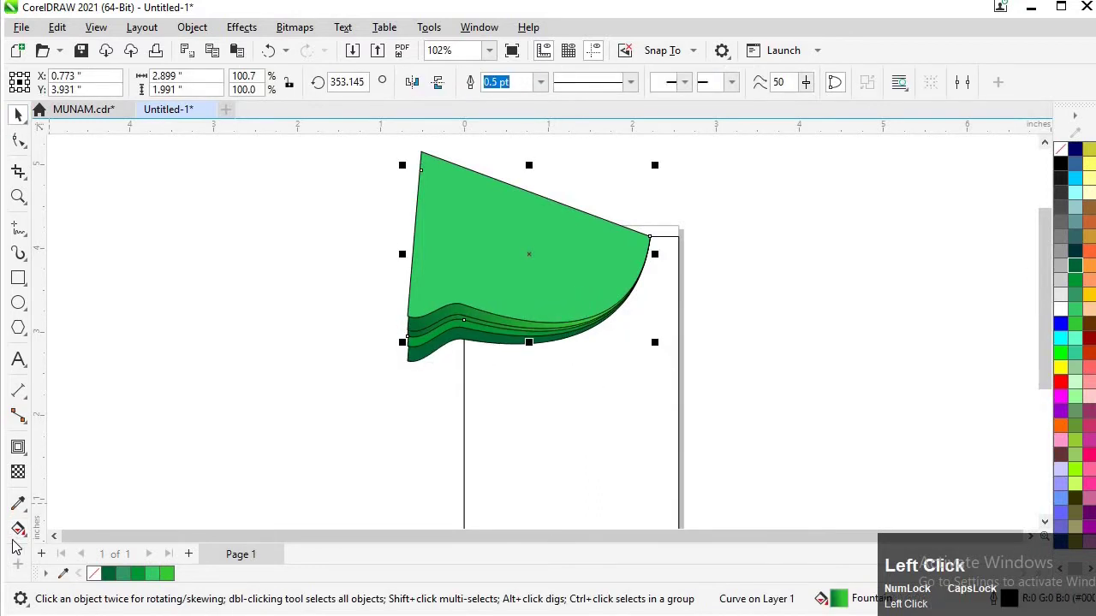
- Sample greens from the waves with the Color Eyedropper and select the lowest wave for a fountain fill
drag(25, 532, 27, 119)
click(27, 119)
click(432, 342)
click(34, 513)
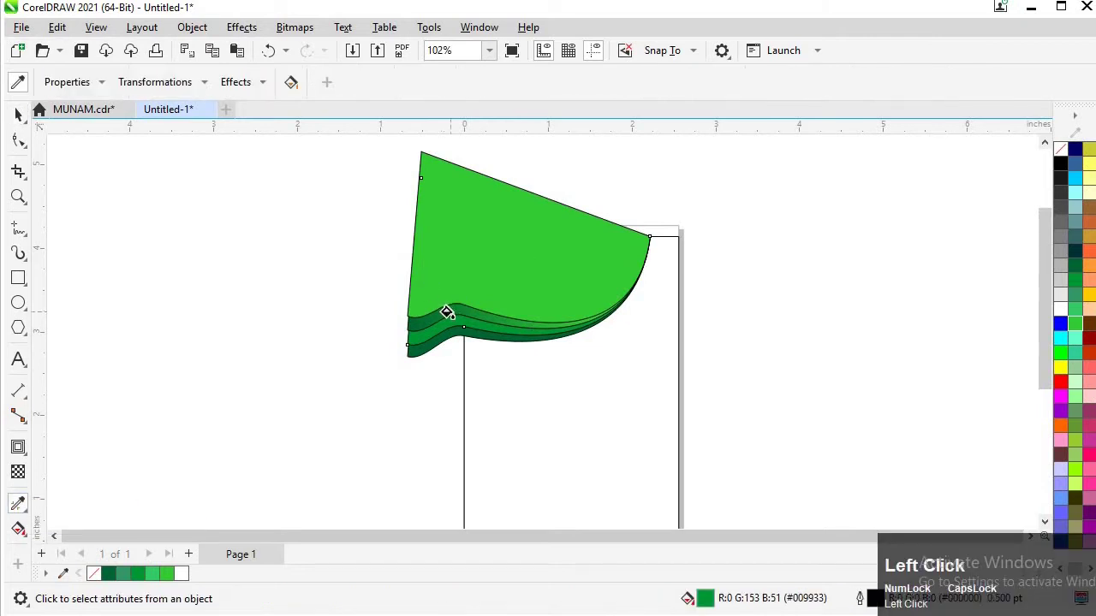
drag(523, 385, 429, 358)
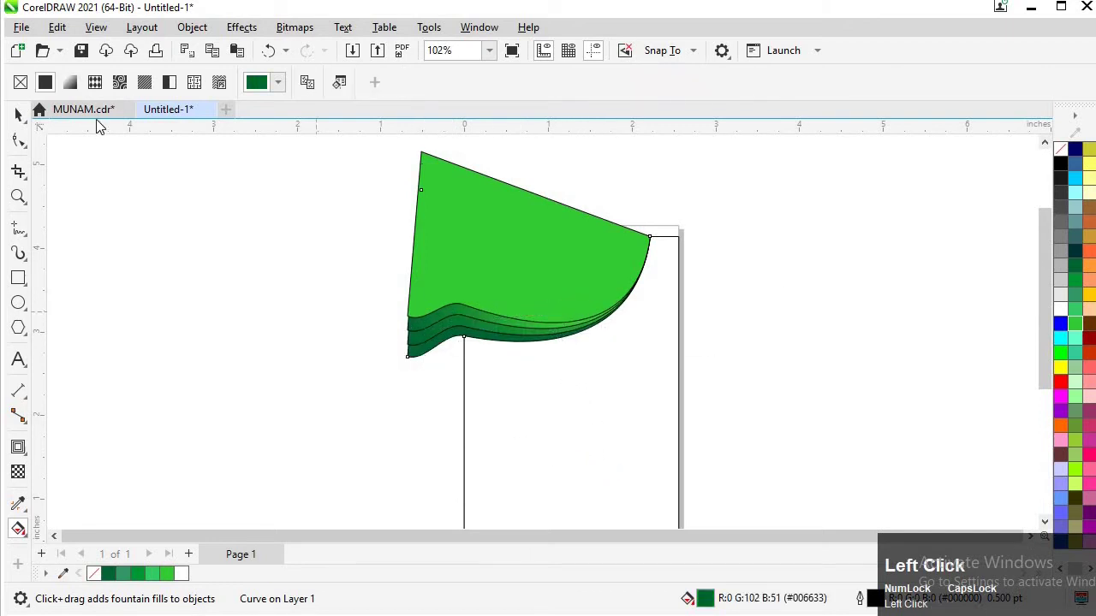
click(19, 118)
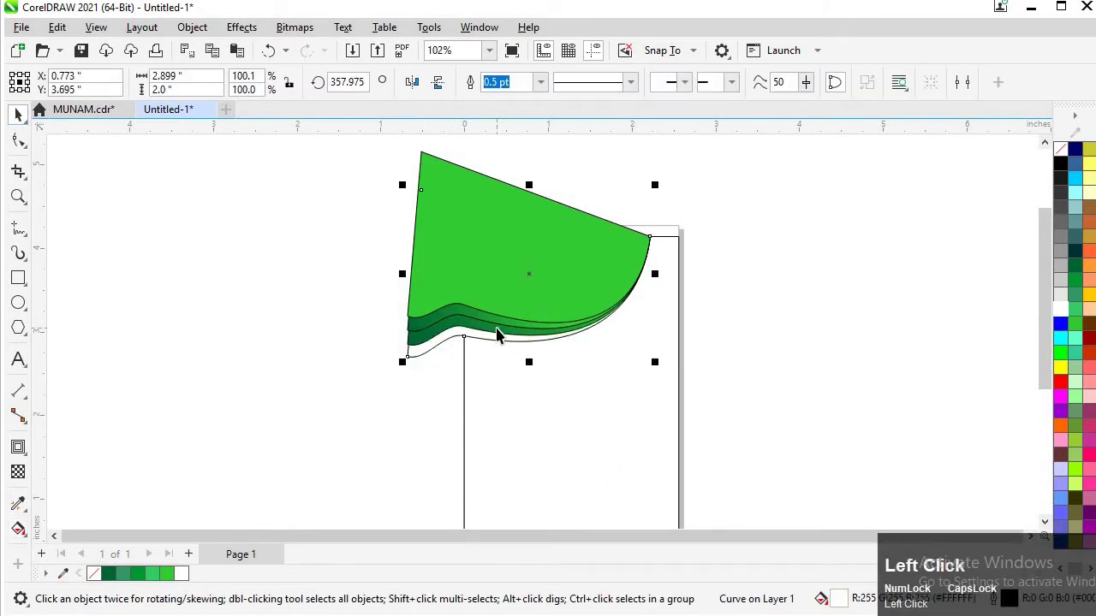
- Gradient-fill the lowest wave, PowerClip the stack inside the page rectangle and remove the outlines
drag(569, 304, 519, 266)
right_click(519, 266)
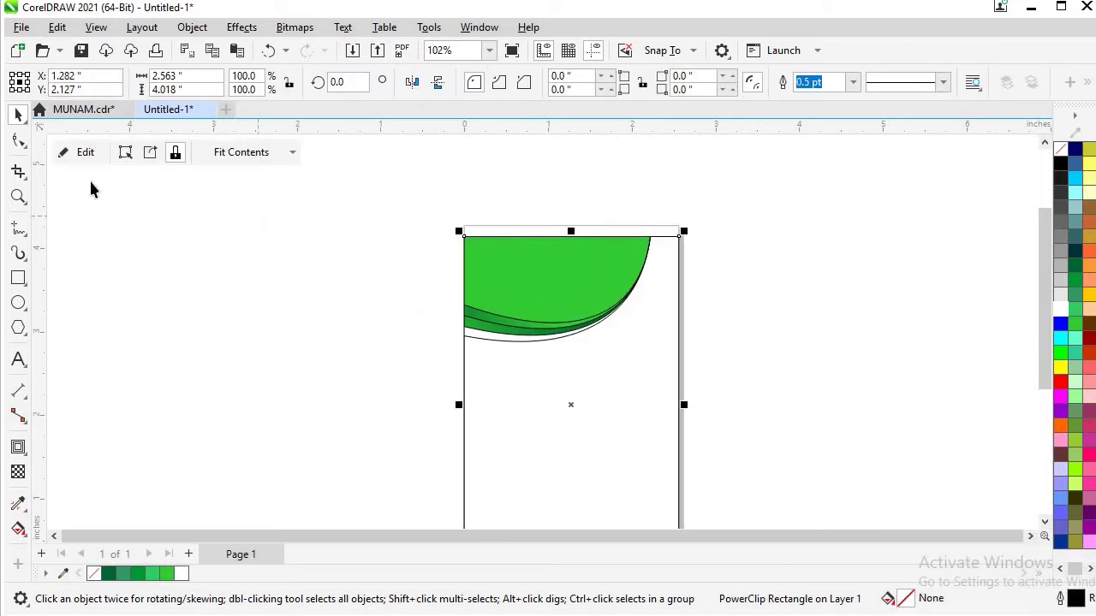
drag(91, 163, 1068, 172)
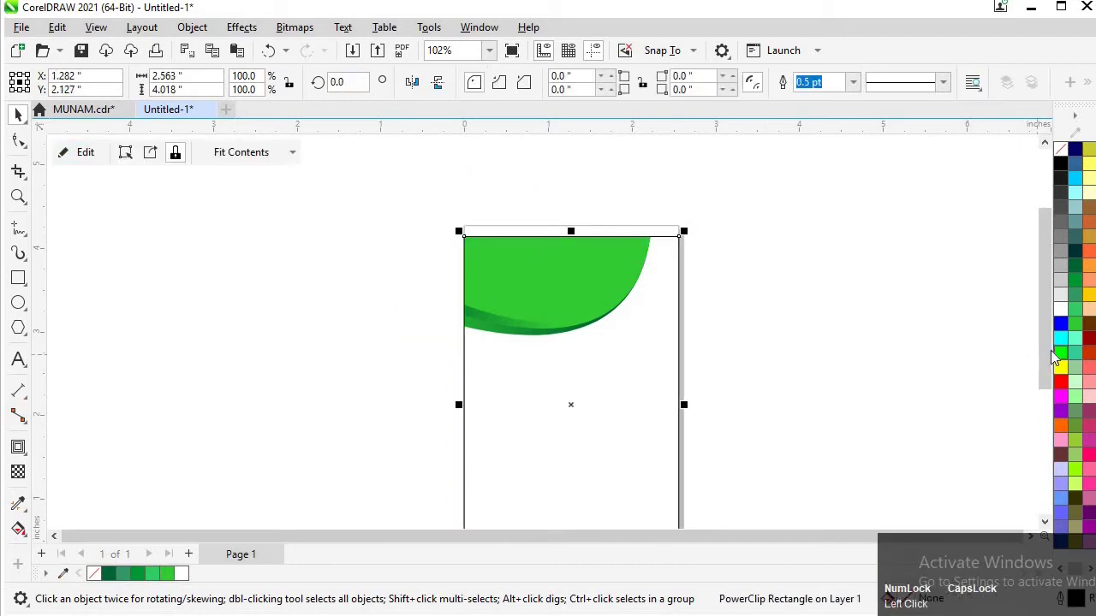
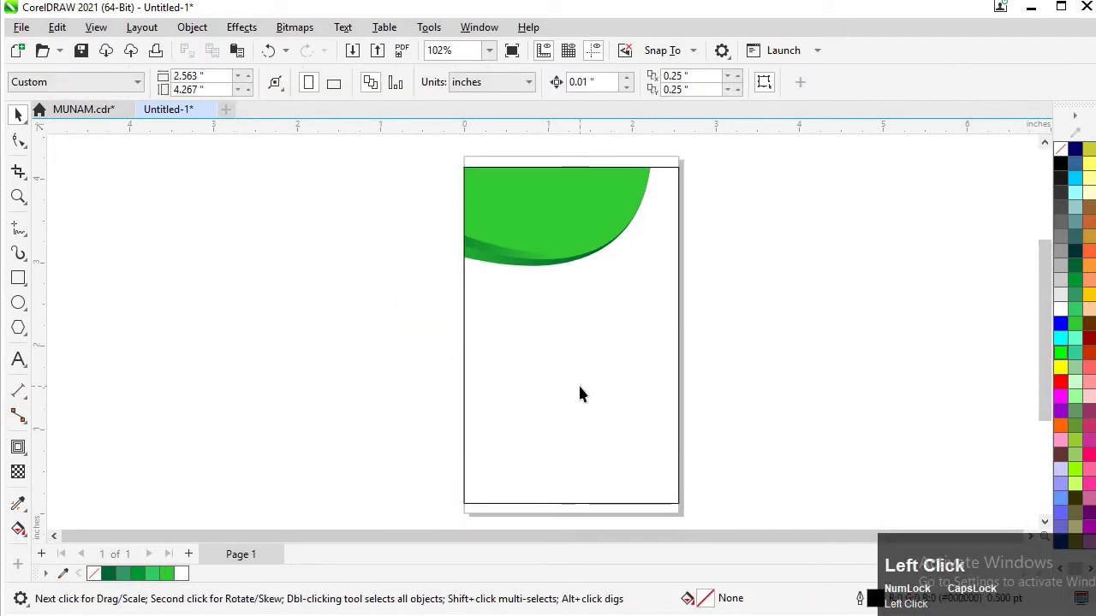
- Enter the page rectangle's PowerClip and start a fountain fill on one wave
click(1081, 296)
click(1079, 309)
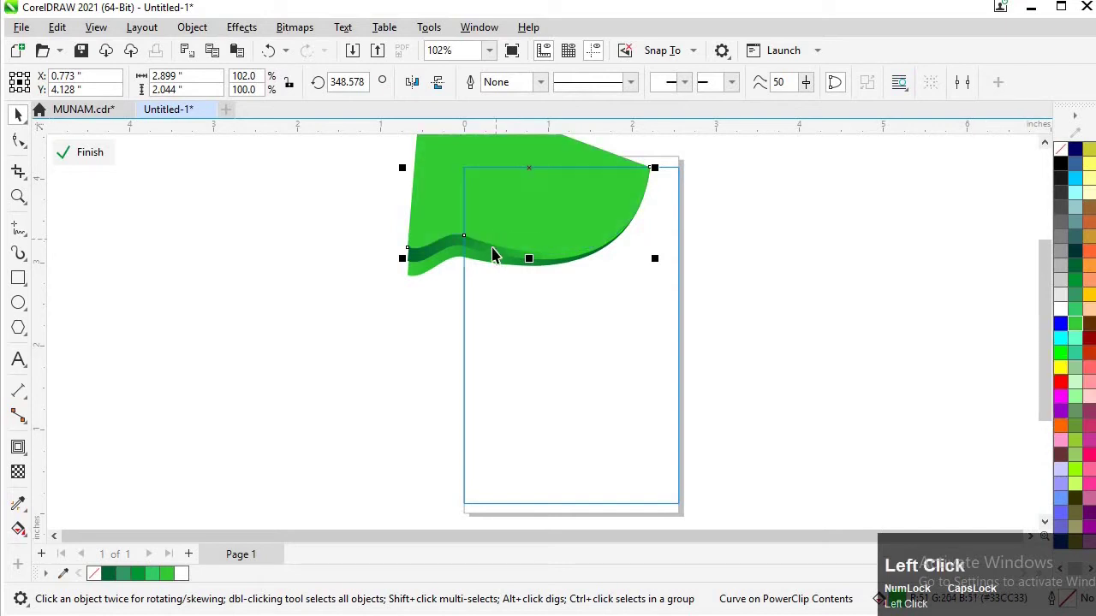
click(459, 248)
click(28, 528)
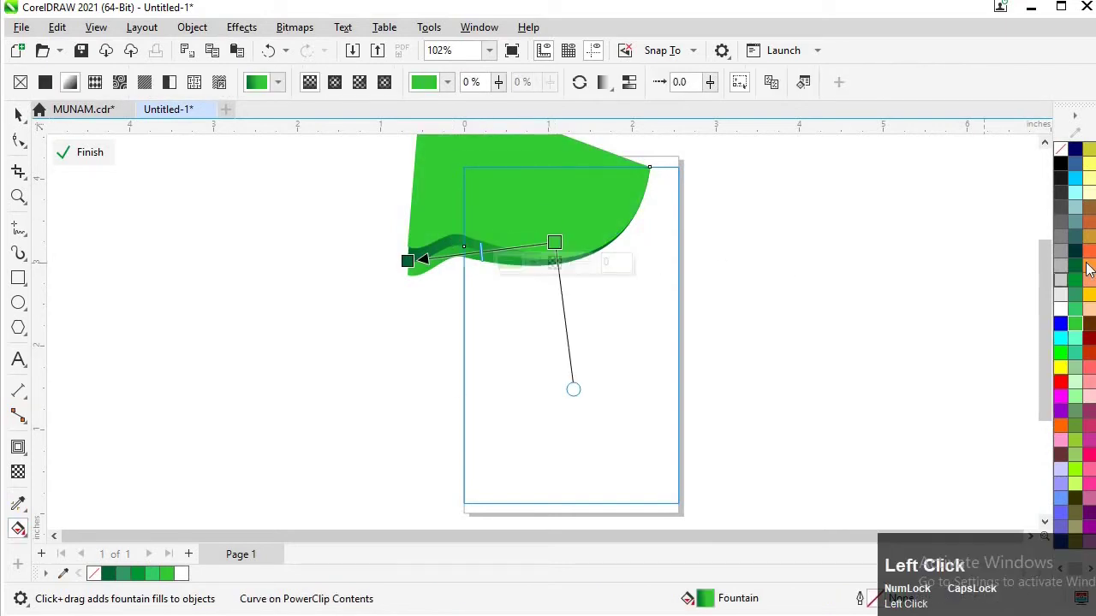
- Set both ends of that wave's gradient to dark green tones
click(876, 254)
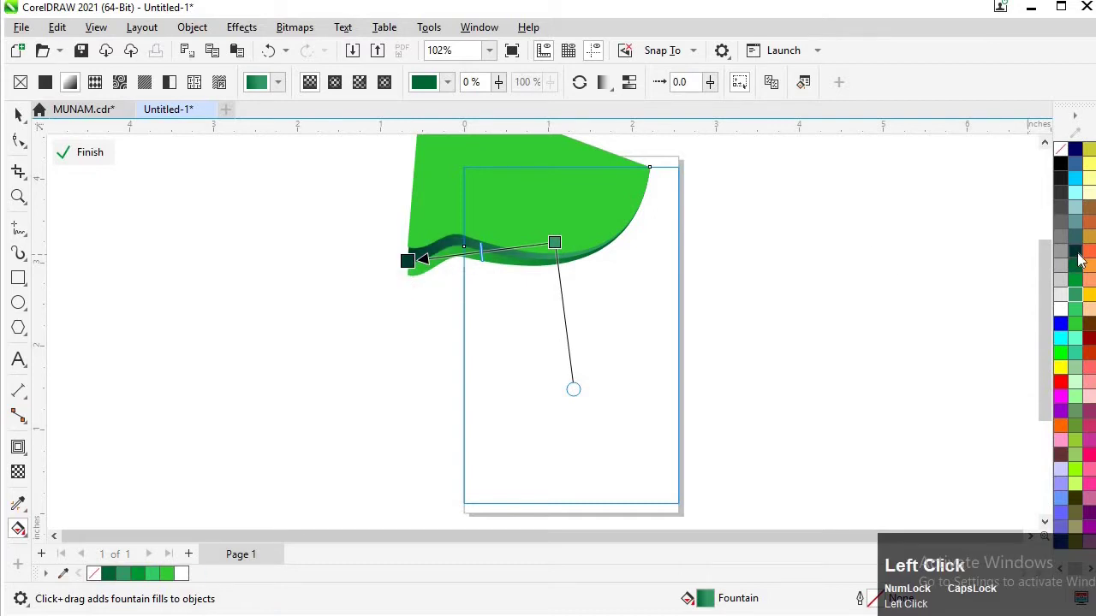
click(560, 243)
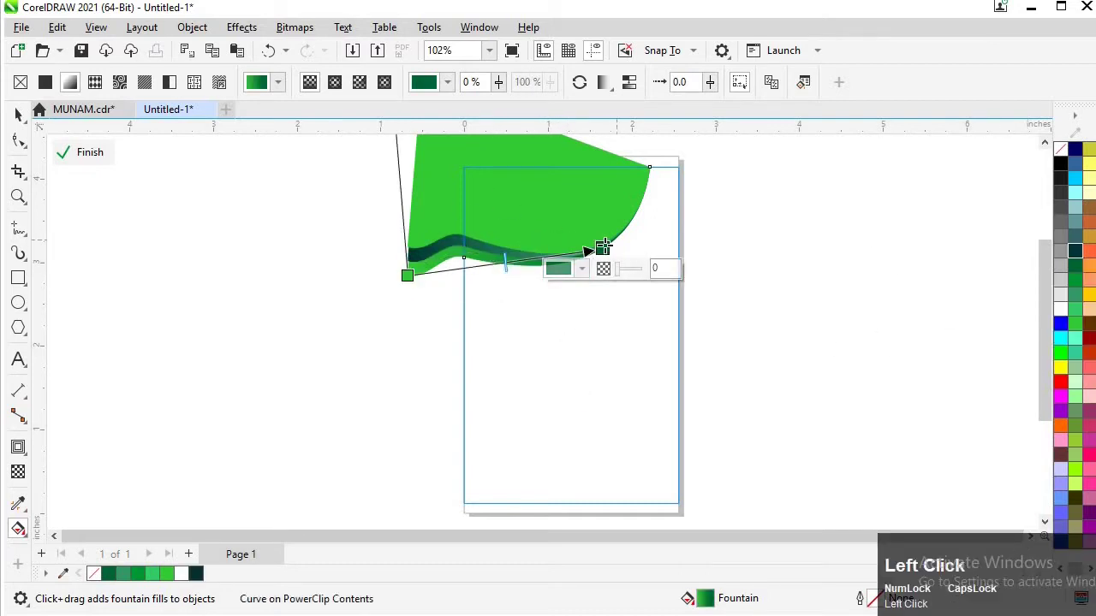
click(206, 572)
click(1085, 296)
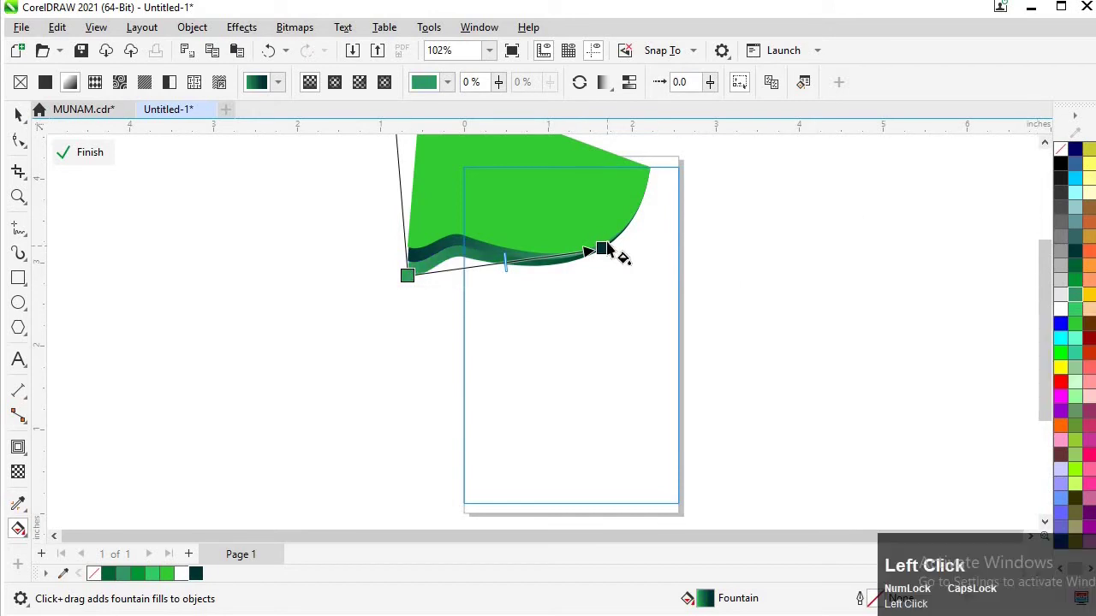
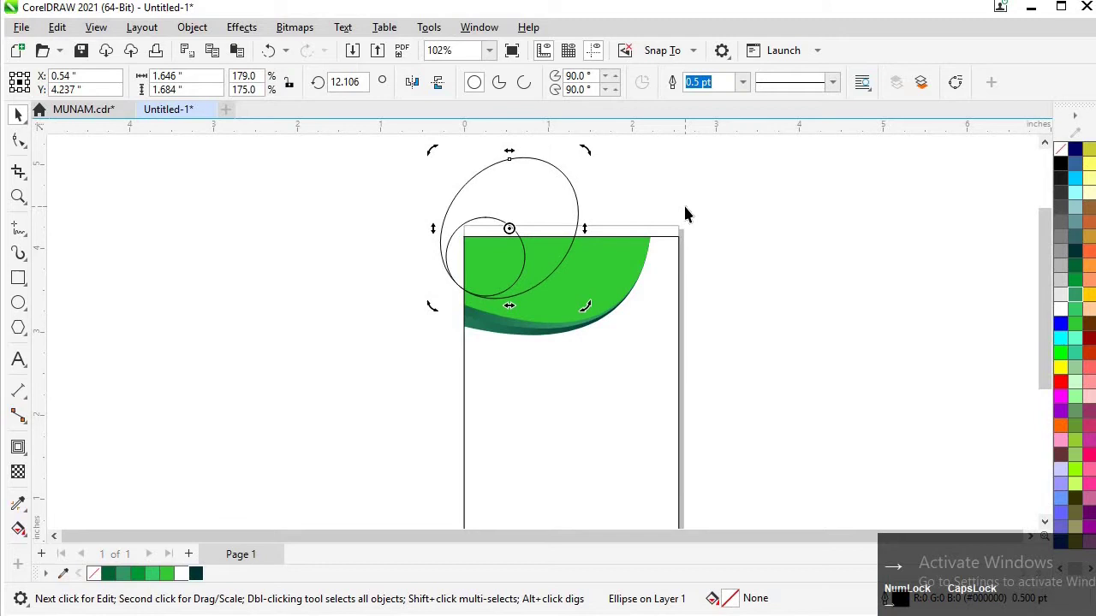
- Draw ellipses near the top-left corner and select all three together
click(521, 157)
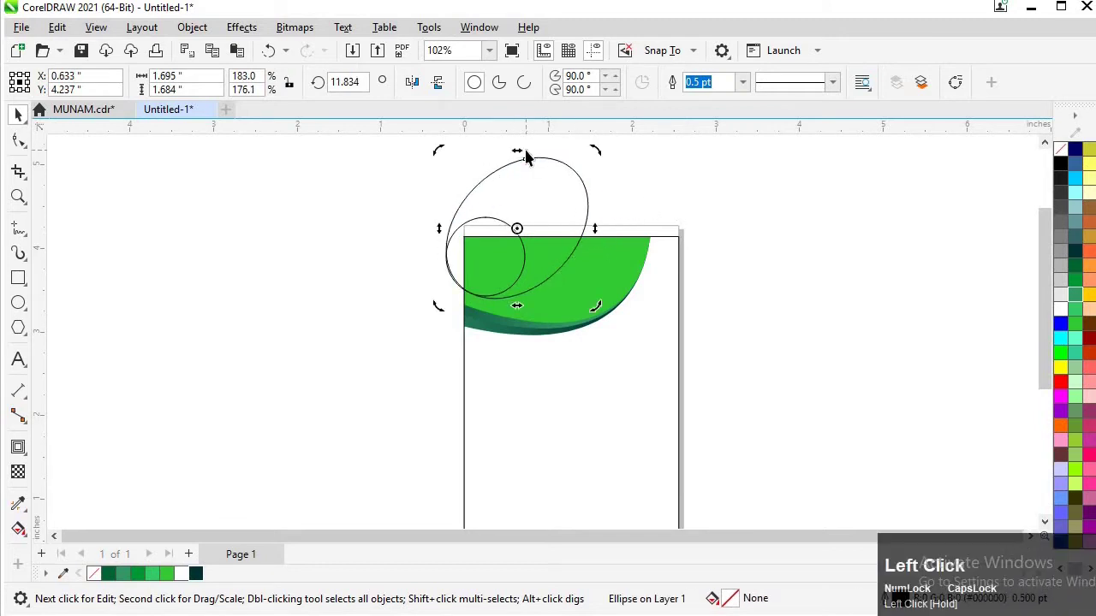
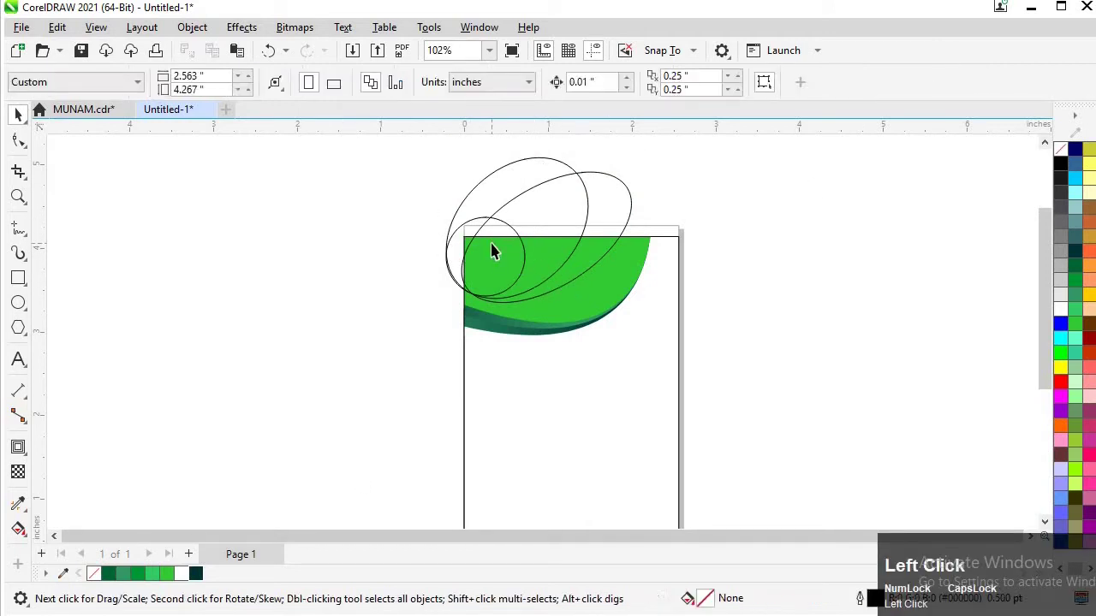
key(Left)
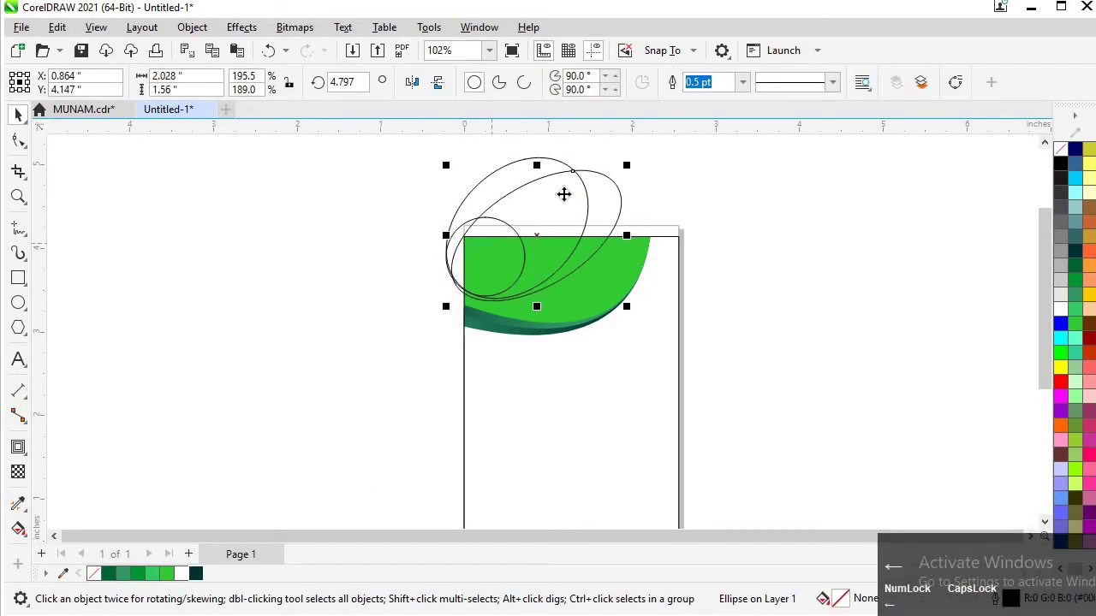
click(299, 277)
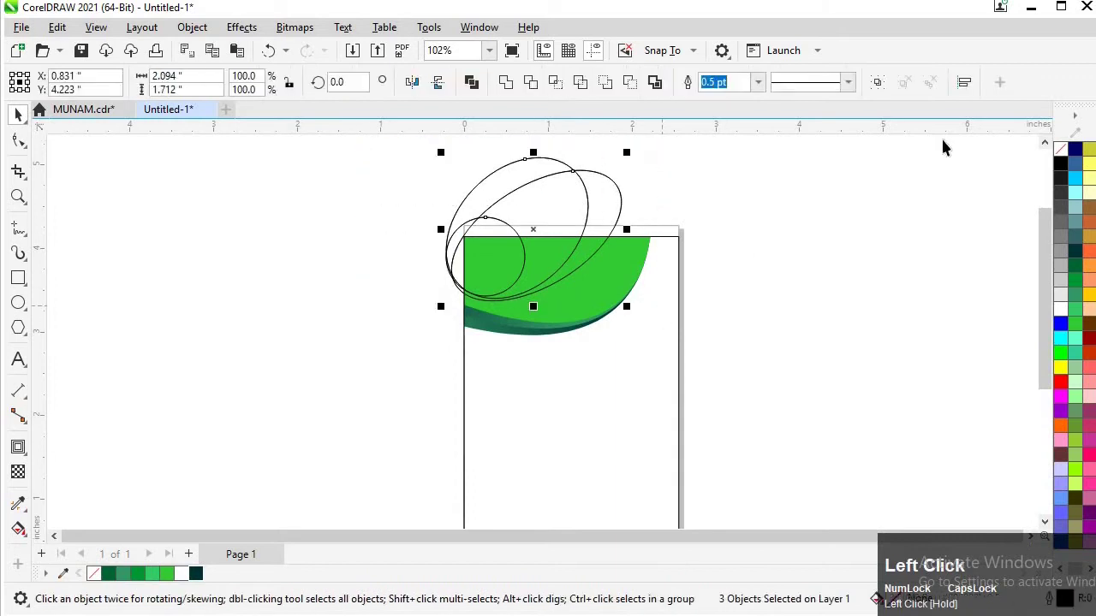
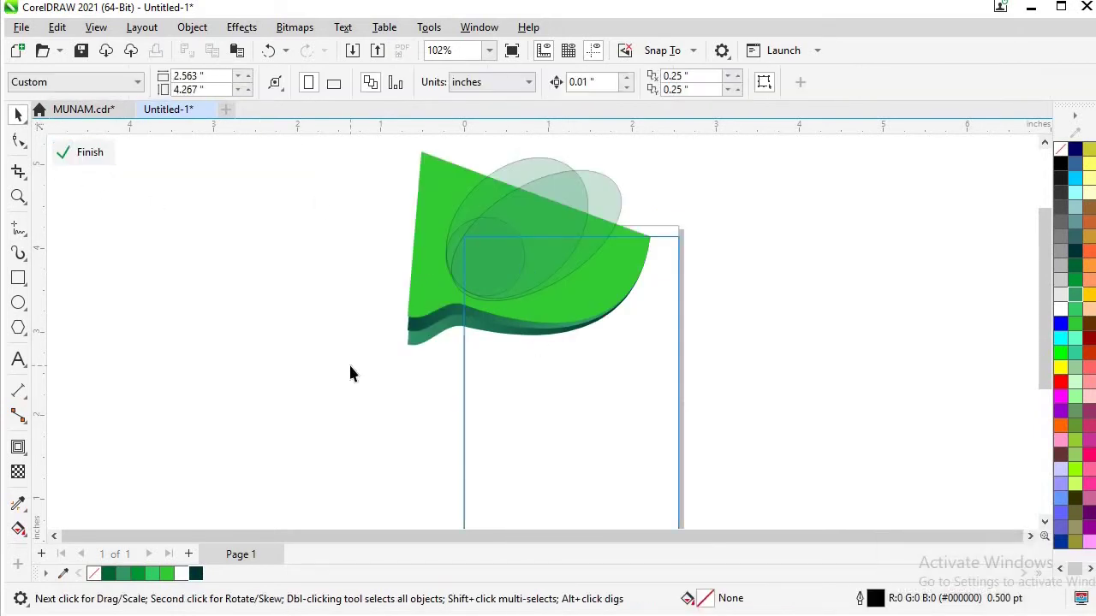
- Finish the PowerClip edit and start the Polyline outline from the page's top-right corner
click(576, 268)
key(Up)
click(84, 153)
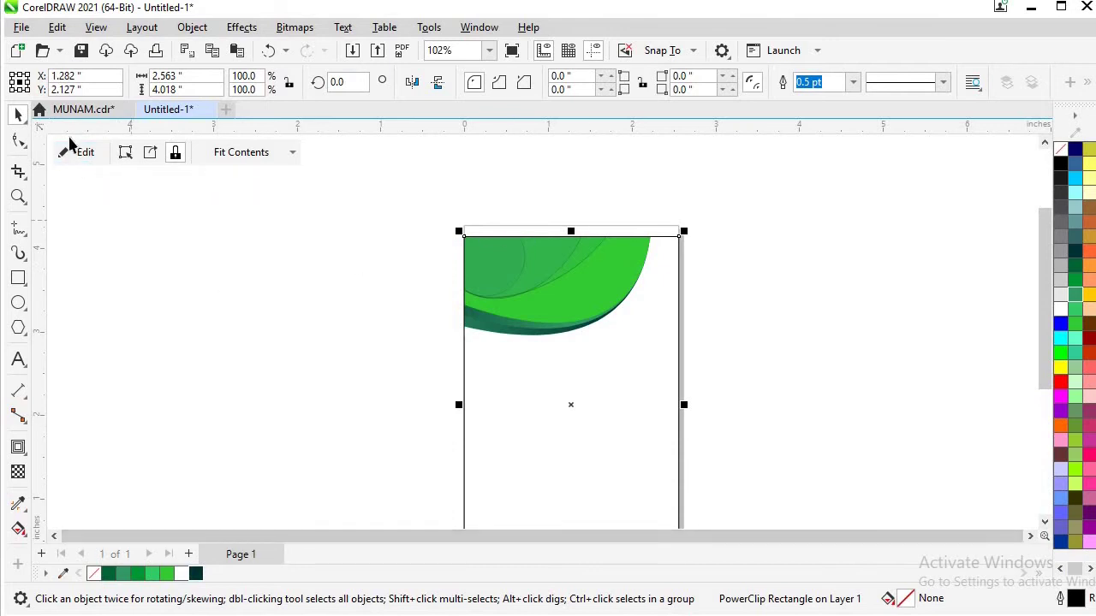
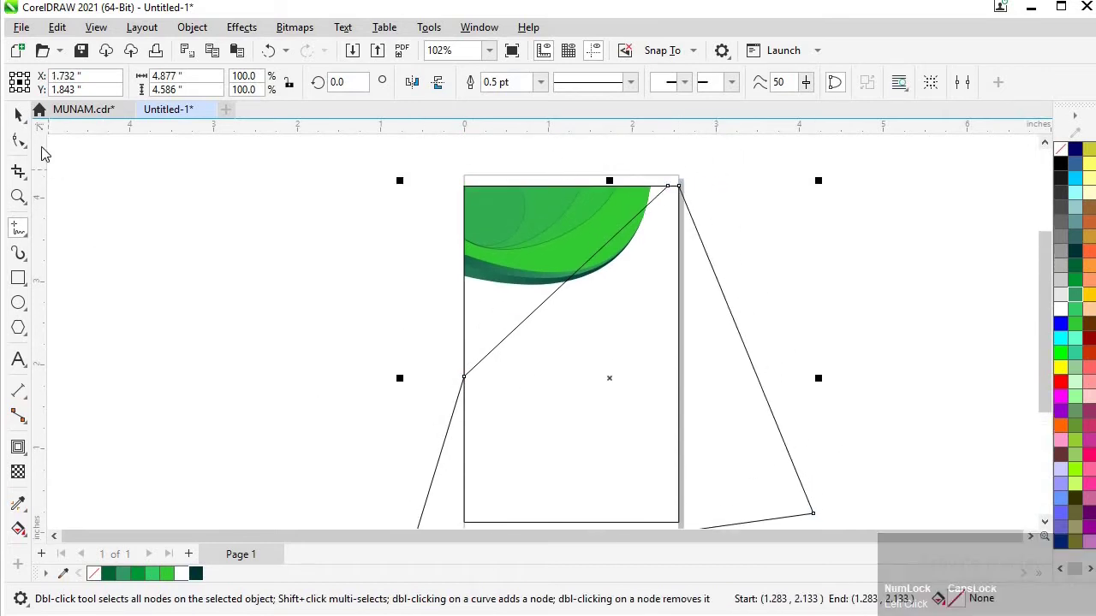
- Zoom out to the whole angular shape and switch to node editing on its inner edge
click(19, 145)
key(F3)
click(357, 192)
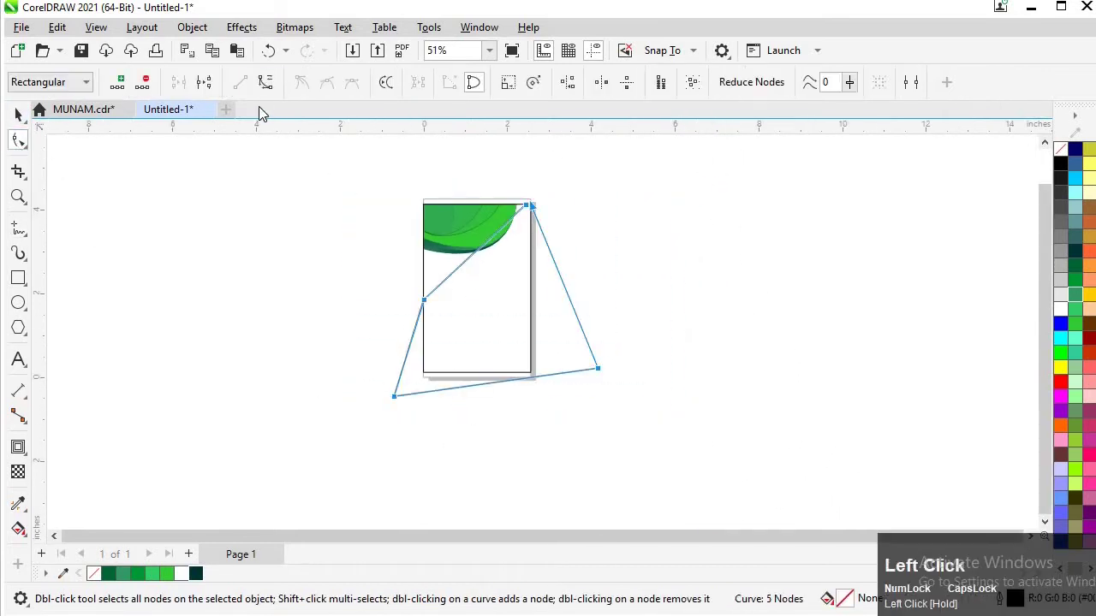
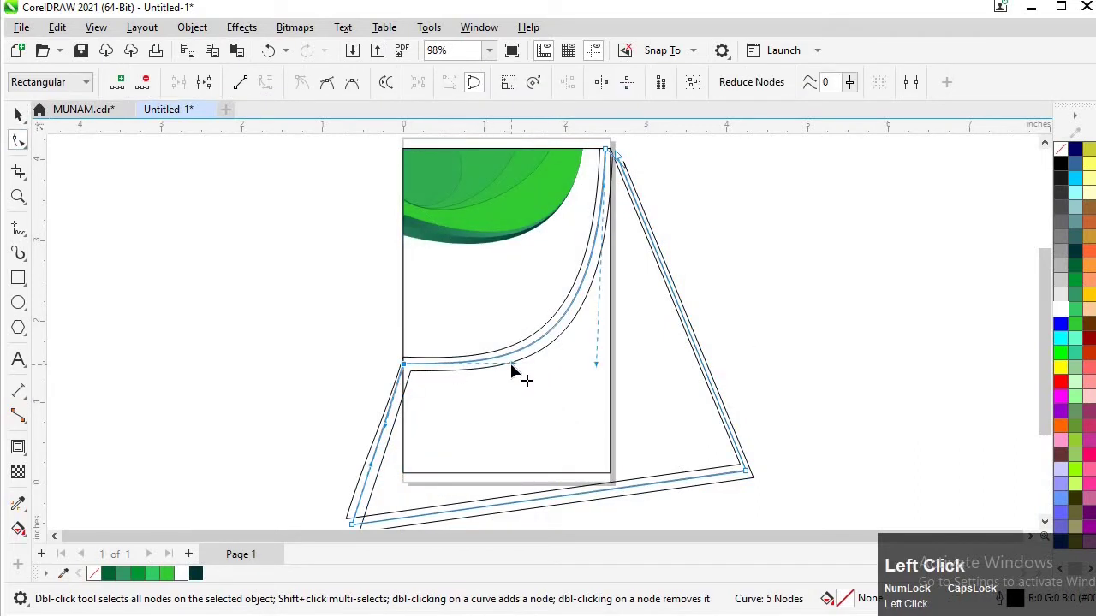
- Fill the two curved shapes dark and light green and bring the bands' lower end into view
click(610, 366)
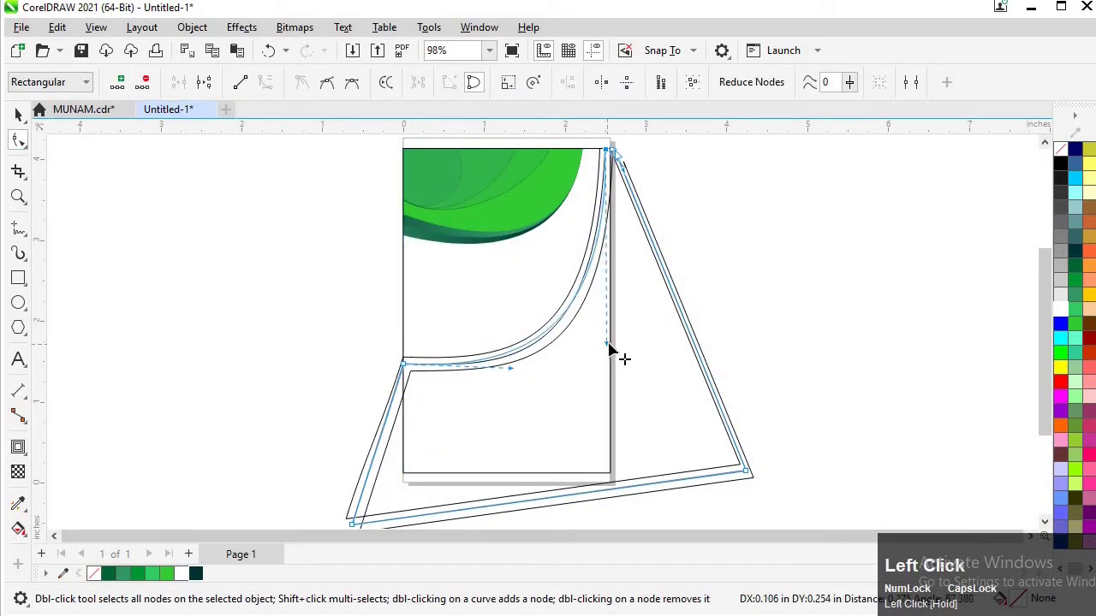
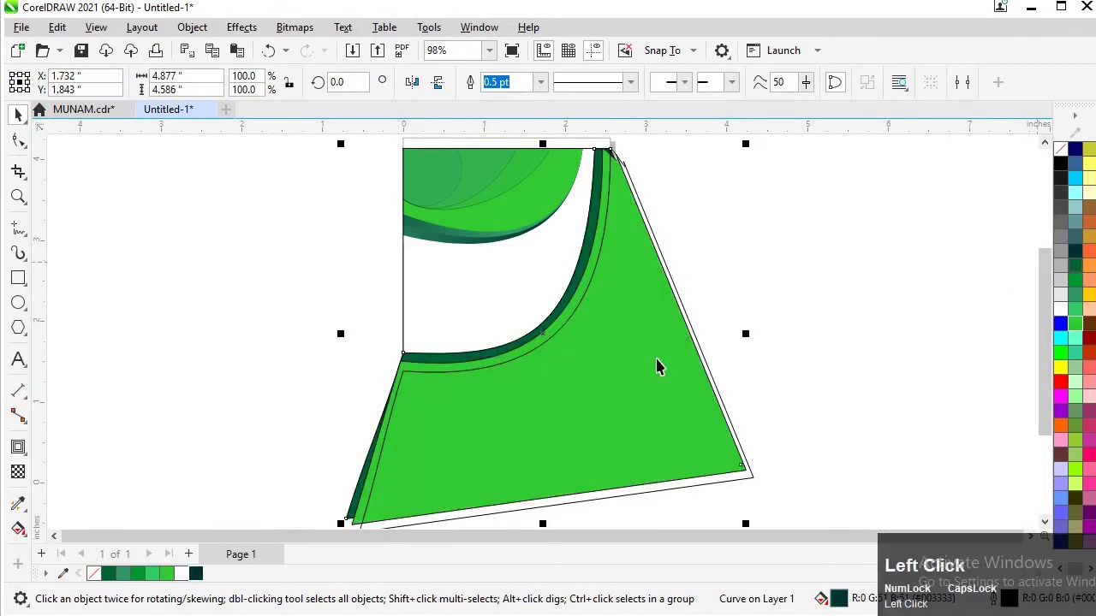
click(502, 371)
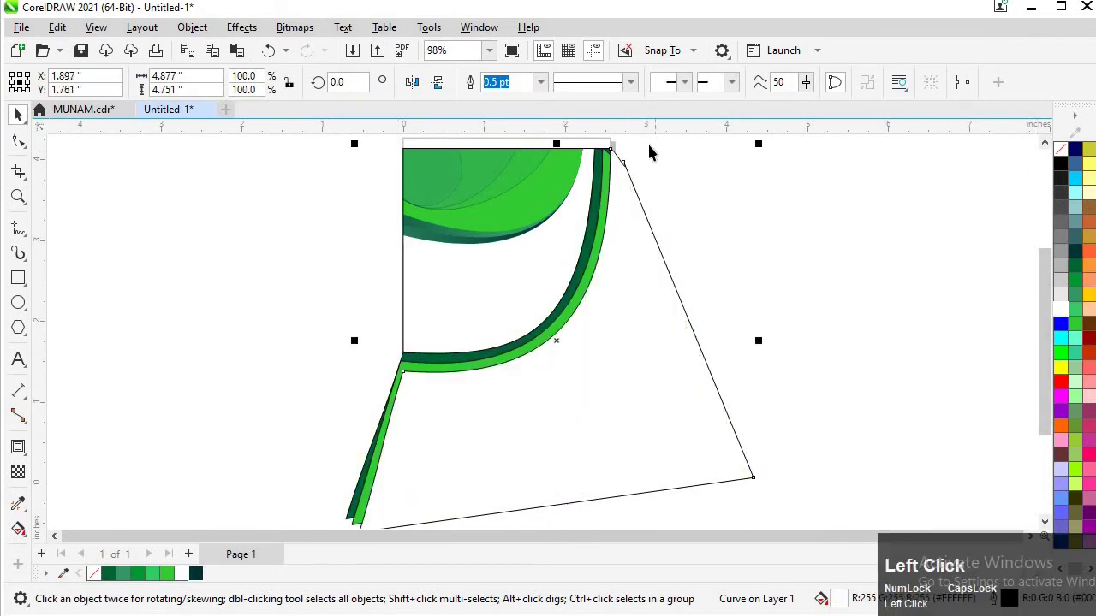
drag(650, 272, 380, 392)
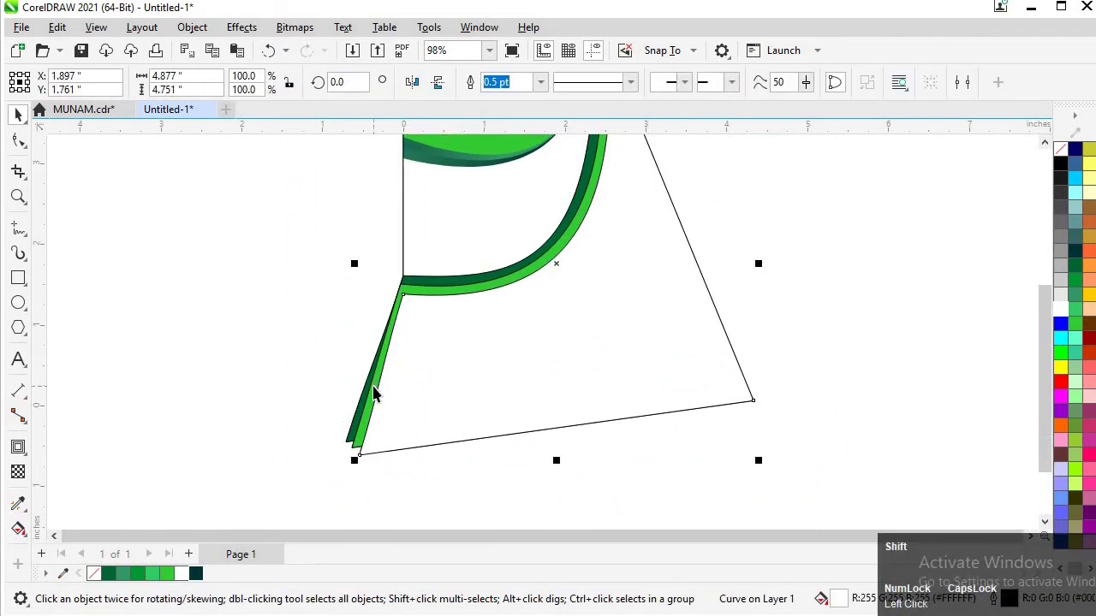
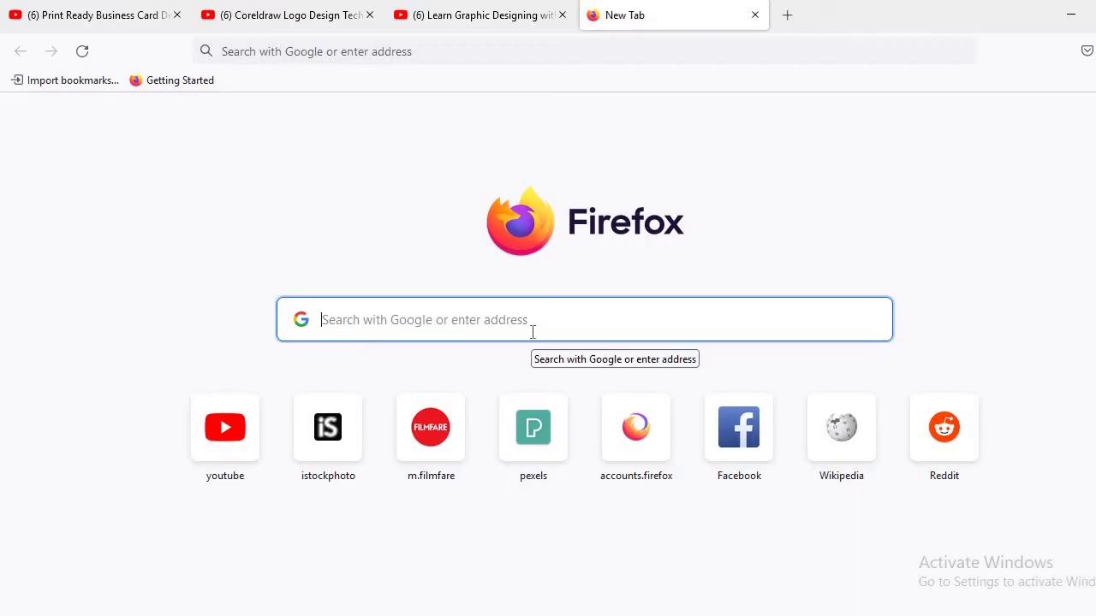
- Search Google for 'pexels' from the Firefox address bar suggestion
text(pe)
click(453, 119)
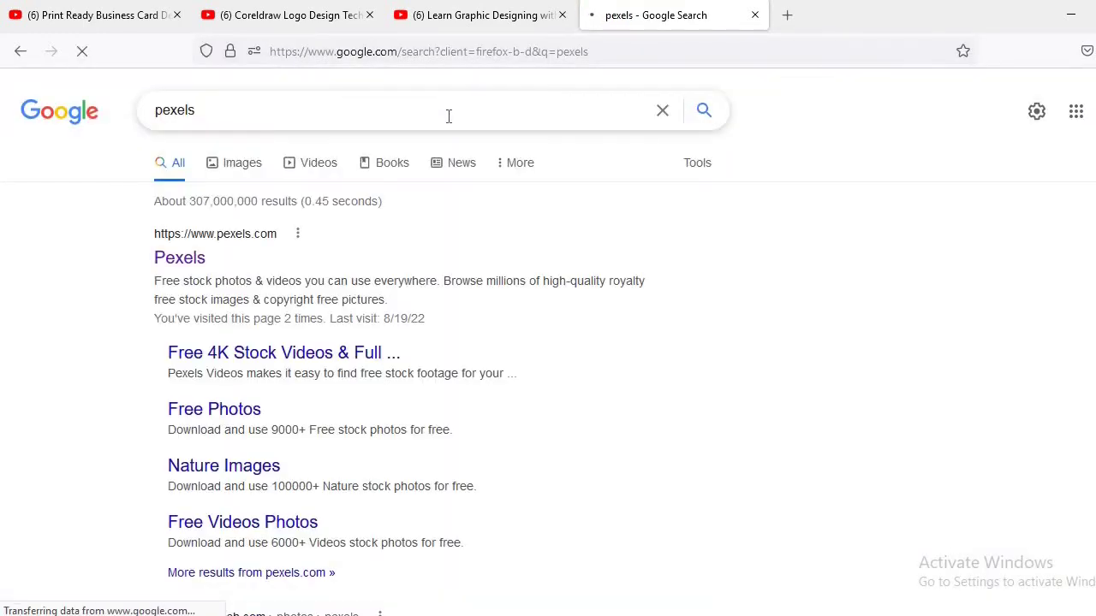
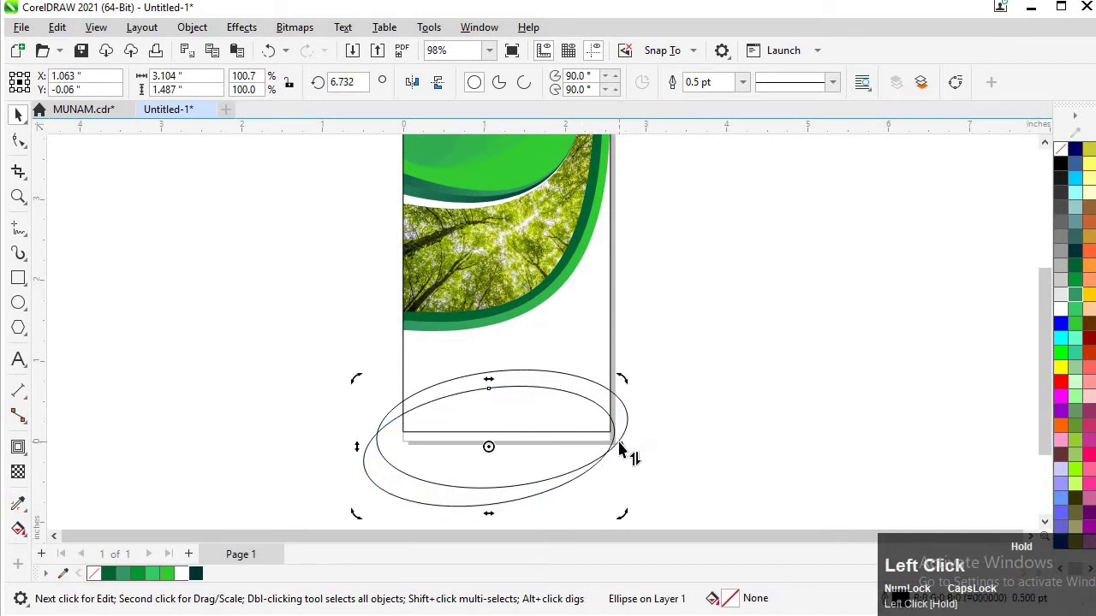
- Duplicate another ellipse into the overlapping ring across the page bottom
key(Down)
drag(630, 454, 639, 445)
right_click(639, 445)
click(573, 387)
click(633, 417)
- Fill the bottom ellipses with the dark green and bright green document palette swatches
right_click(641, 442)
right_click(585, 382)
click(585, 382)
key(Up)
double_click(561, 376)
key(Down)
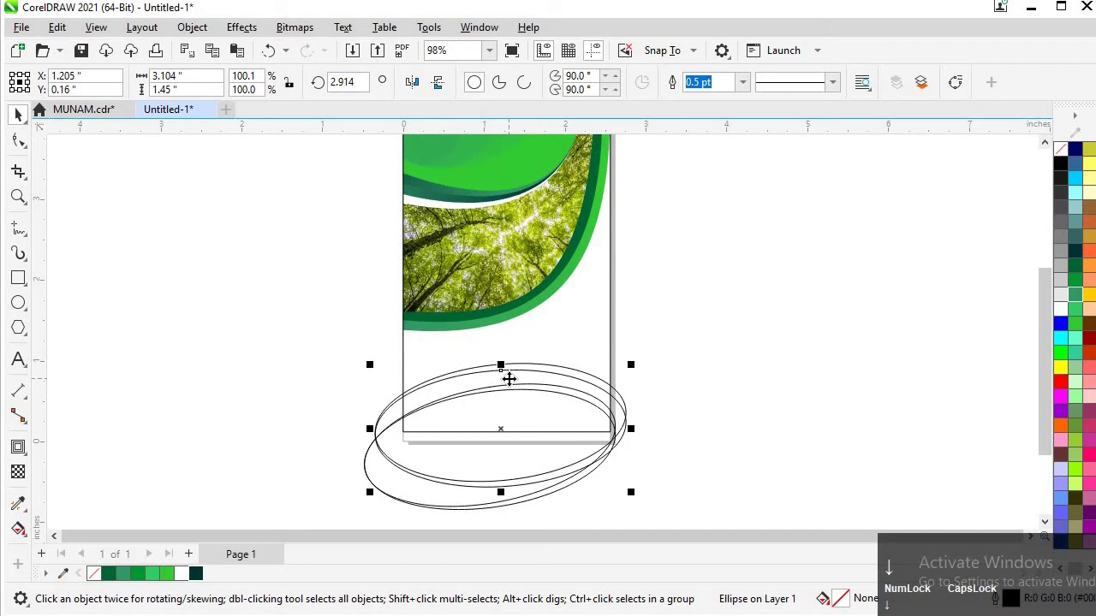
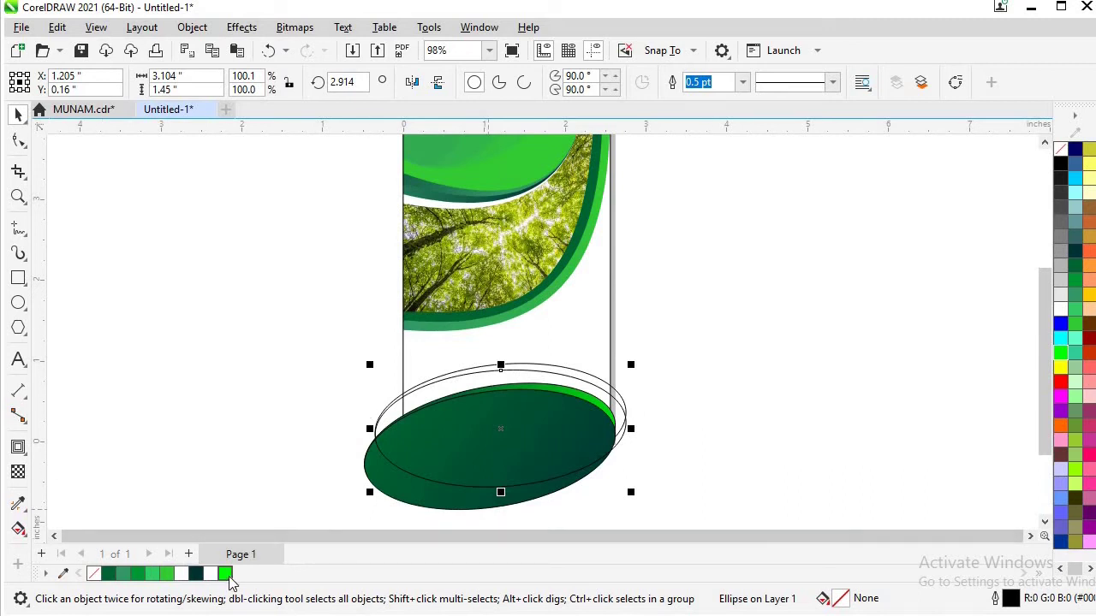
- Start adjusting the top ellipse's white-to-bright-green fountain fill with the Interactive Fill tool
click(235, 577)
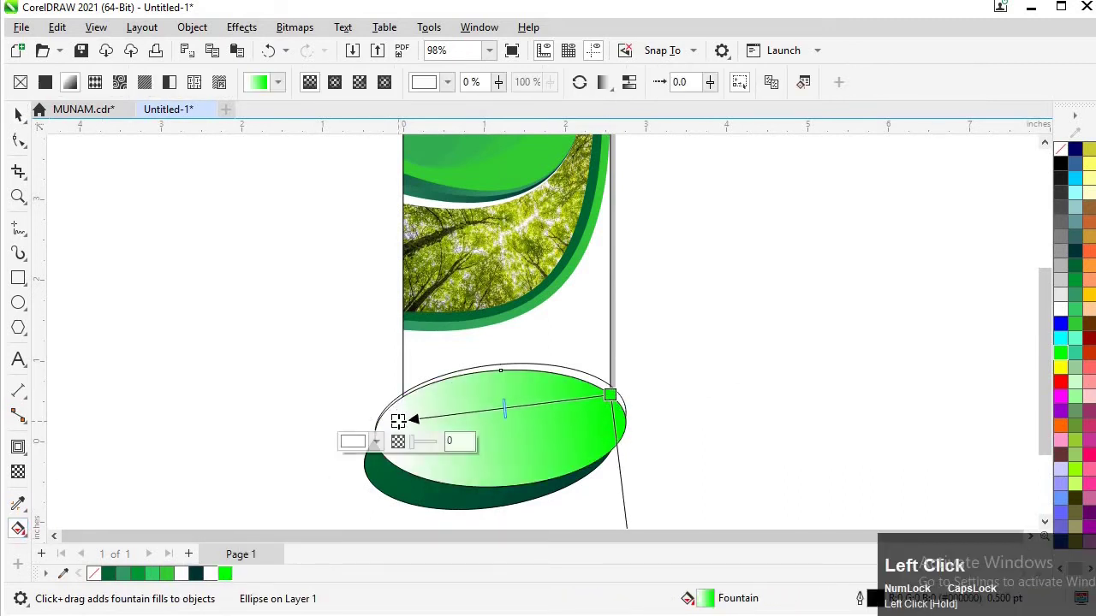
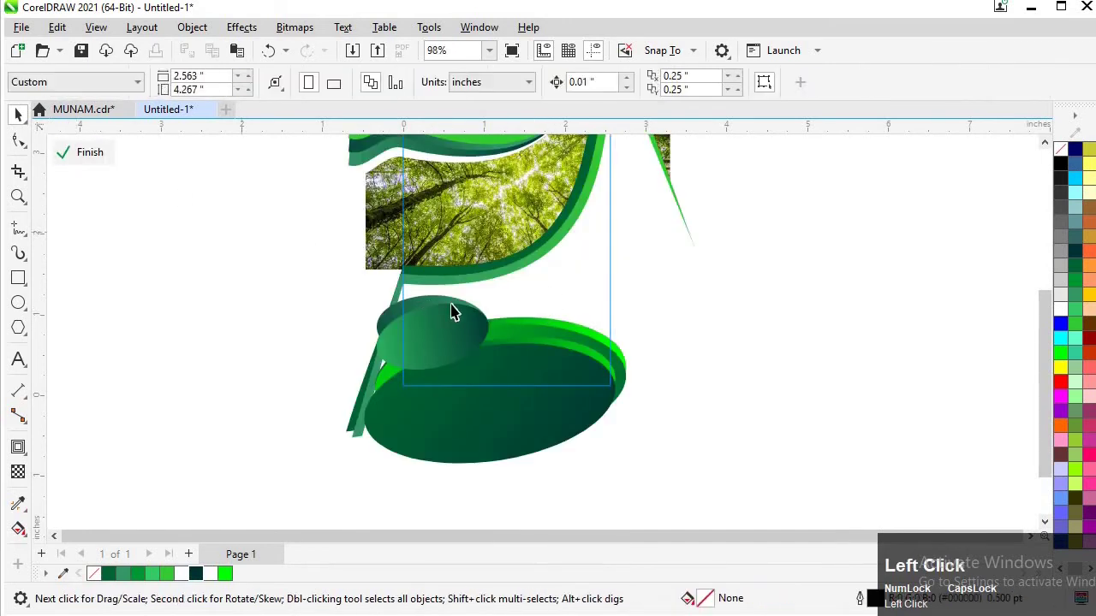
- Reorder the bottom ellipses and small dark-green ellipse within the clipped page contents
key(shift+Page_Down)
key(shift+Page_Down)
key(ctrl+Page_Up)
key(ctrl+Page_Down)
click(94, 163)
click(409, 448)
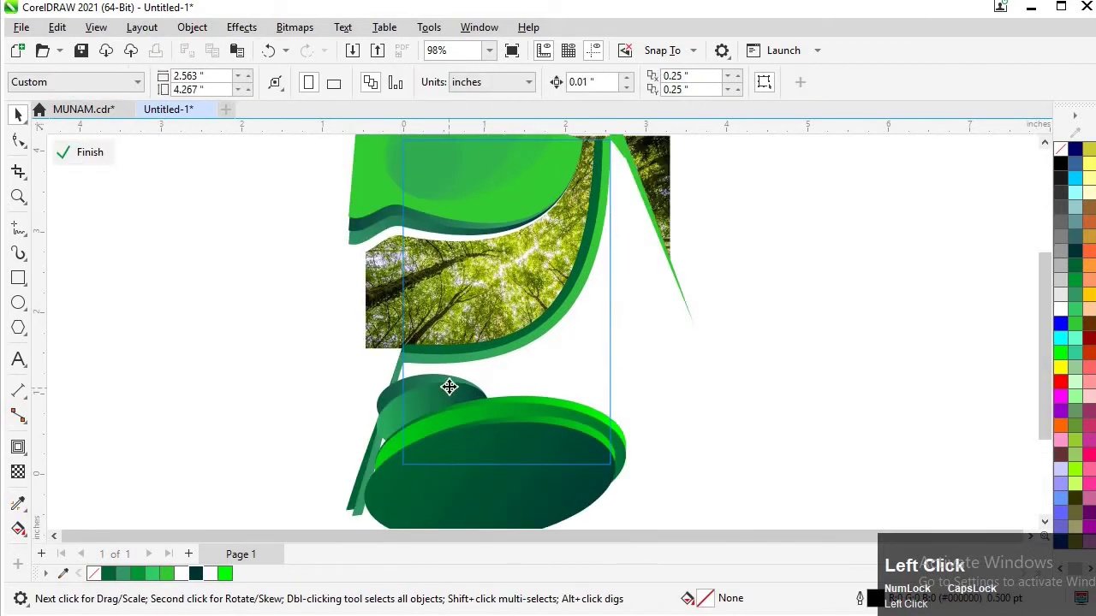
- Nudge the ellipses into place and finish editing the PowerClip contents
click(510, 412)
key(Left)
click(456, 426)
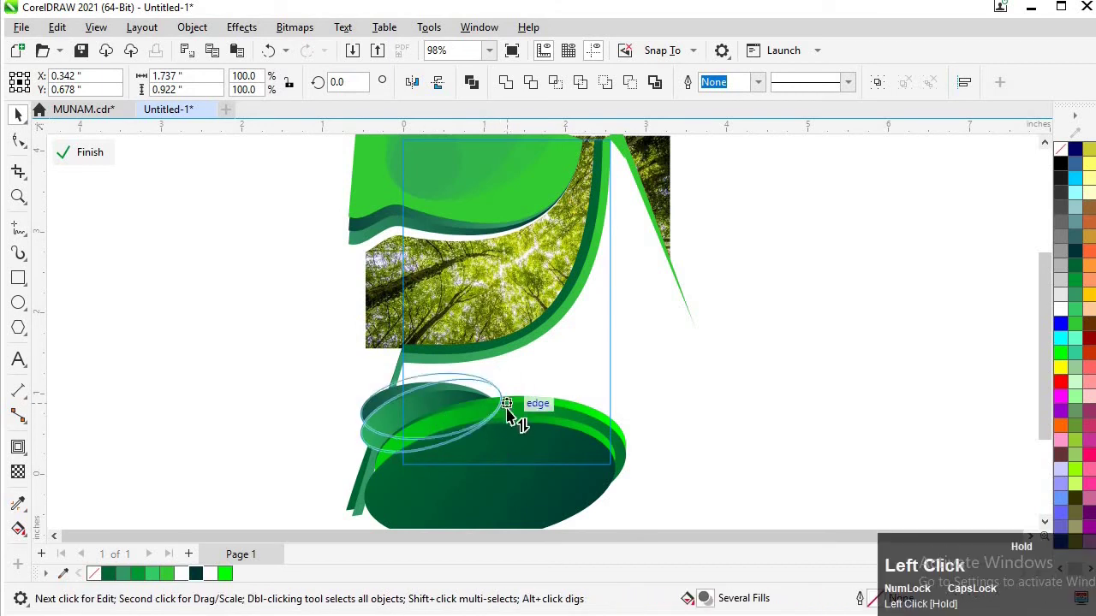
key(Left)
click(359, 425)
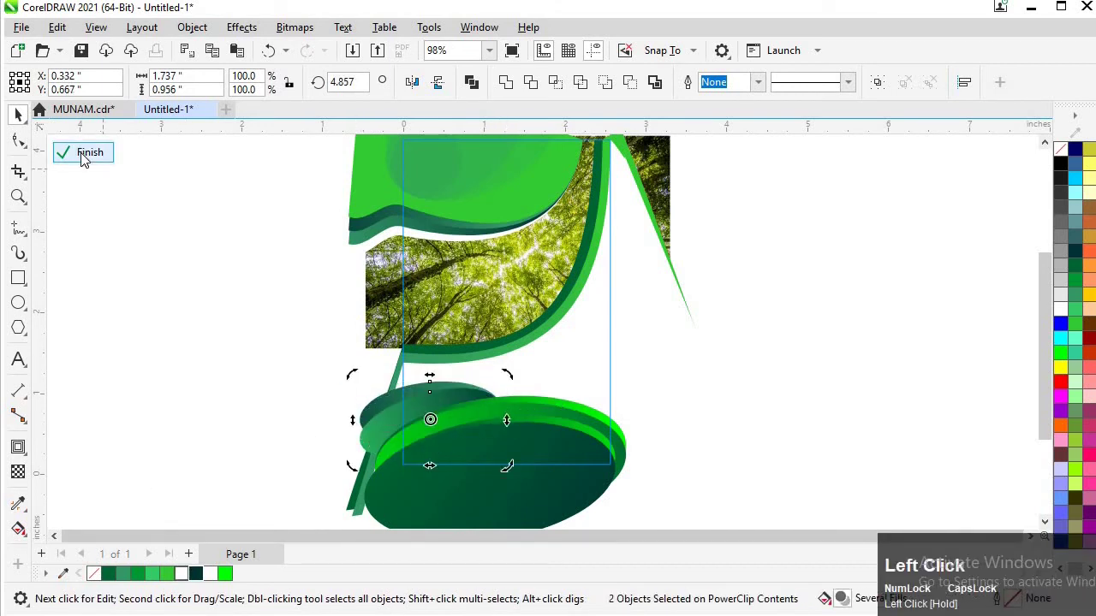
key(Right)
drag(367, 422, 87, 160)
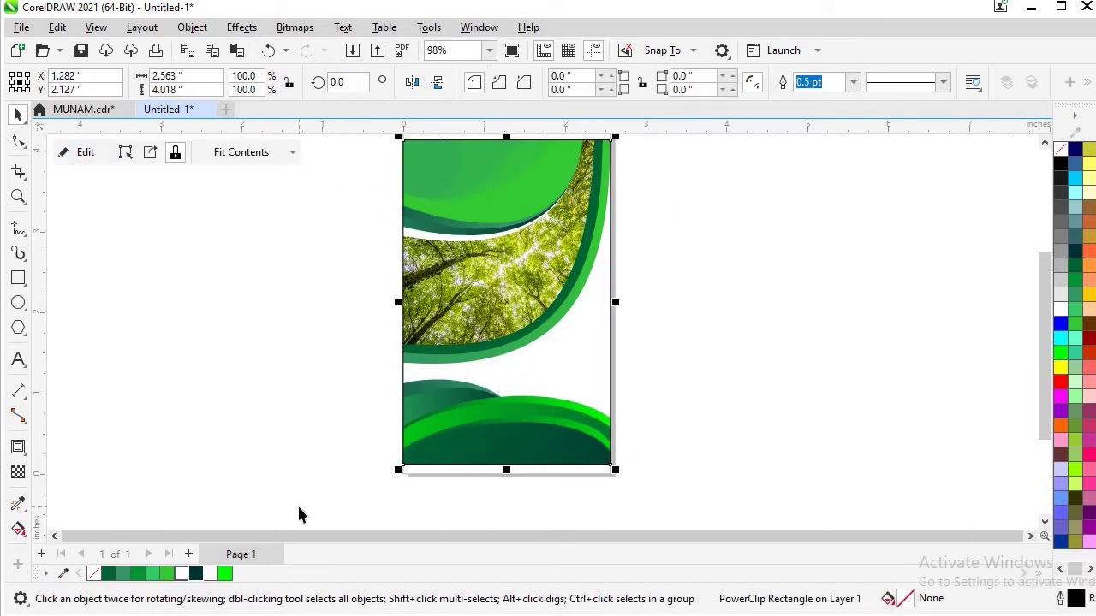
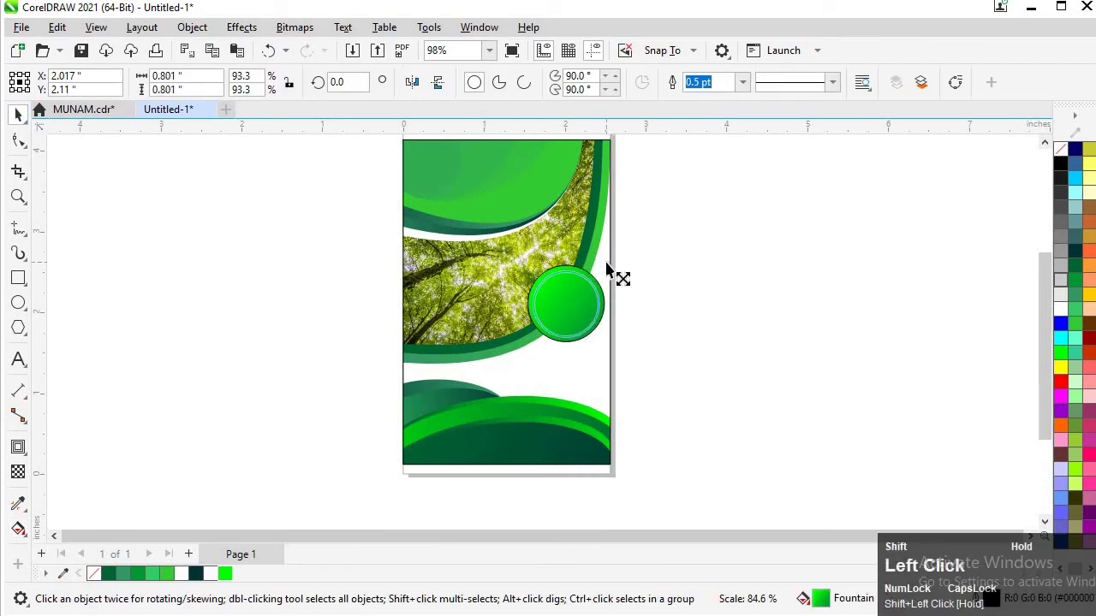
- Make the circle's inside white and begin editing the forest photo clipped inside it
right_click(612, 267)
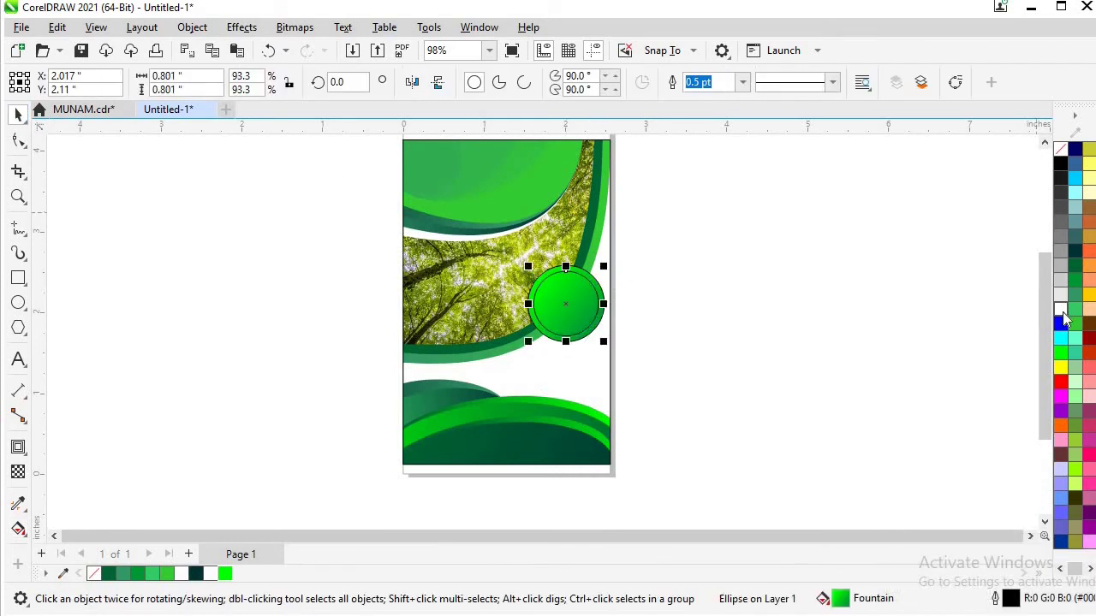
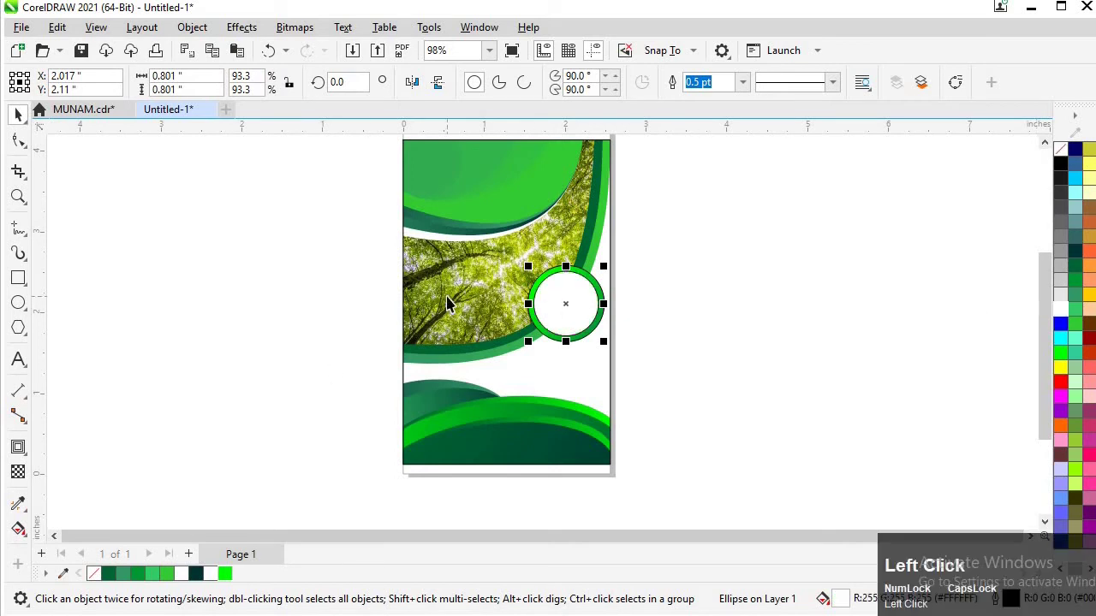
click(454, 303)
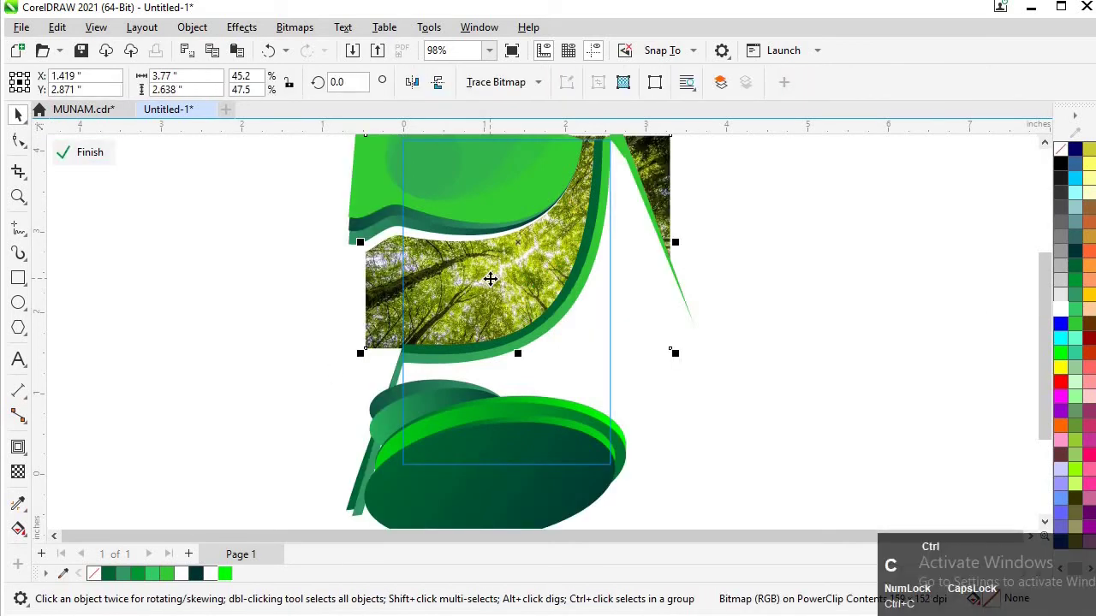
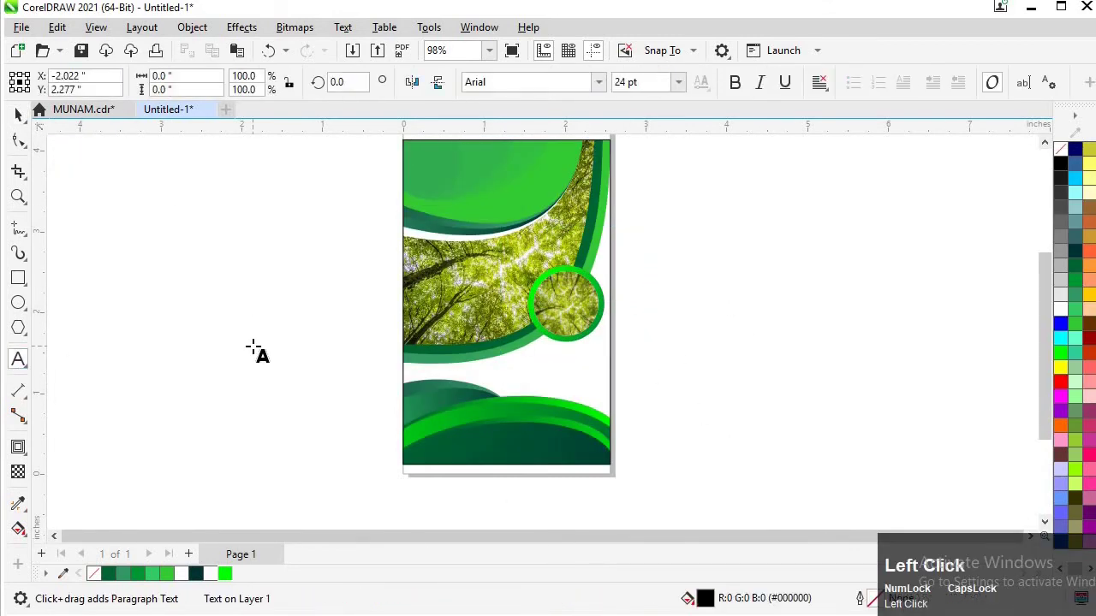
- Enter the HEADLINE / NATURE headline lines and break the text apart into separate lines
text(h)
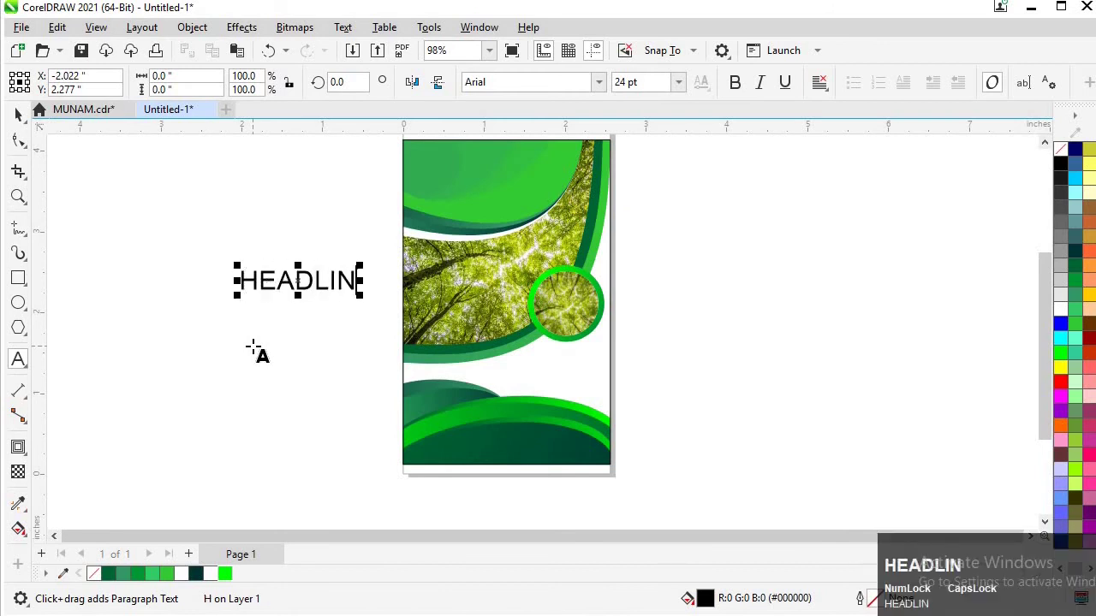
key(Return)
text(n)
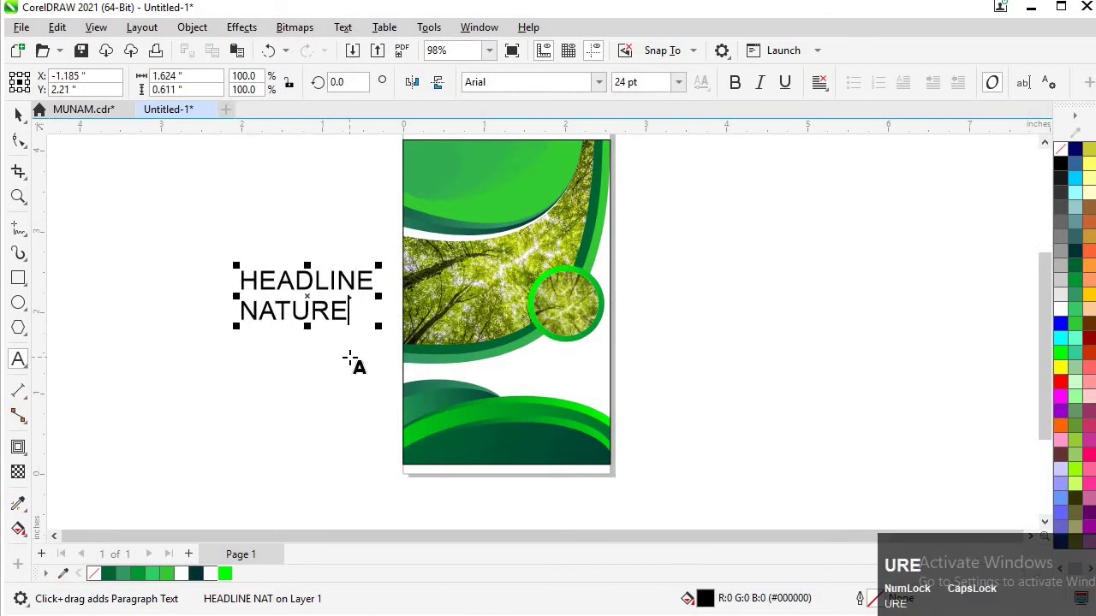
text(e)
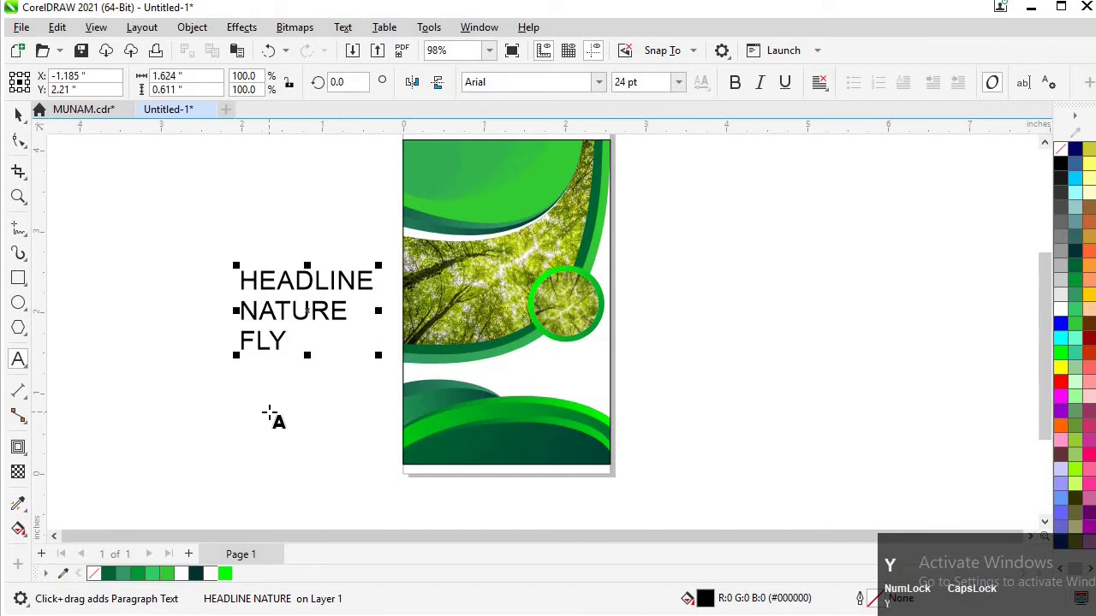
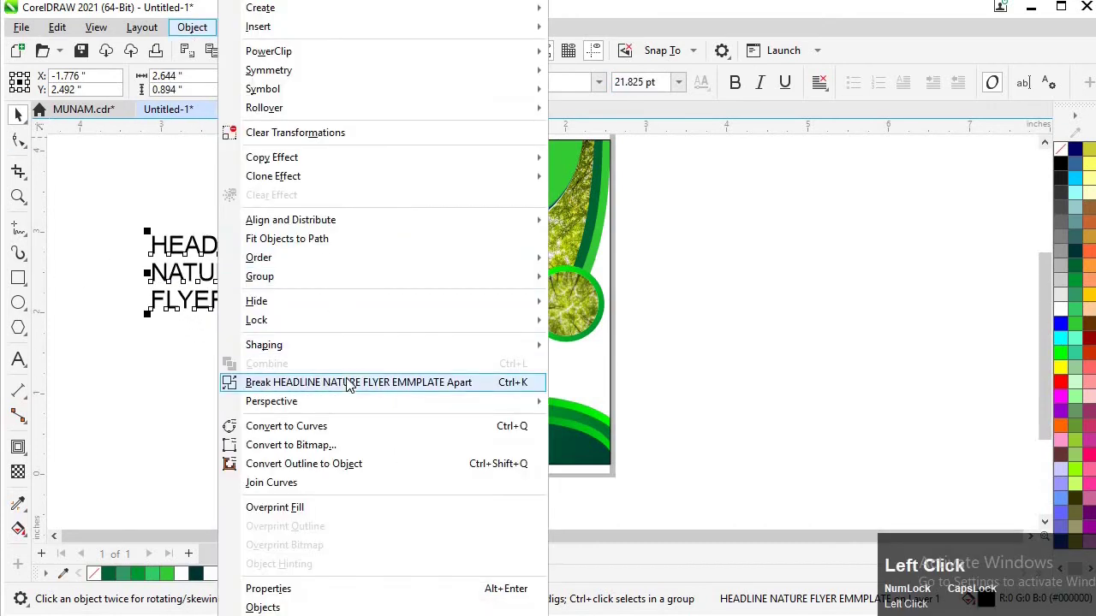
click(319, 329)
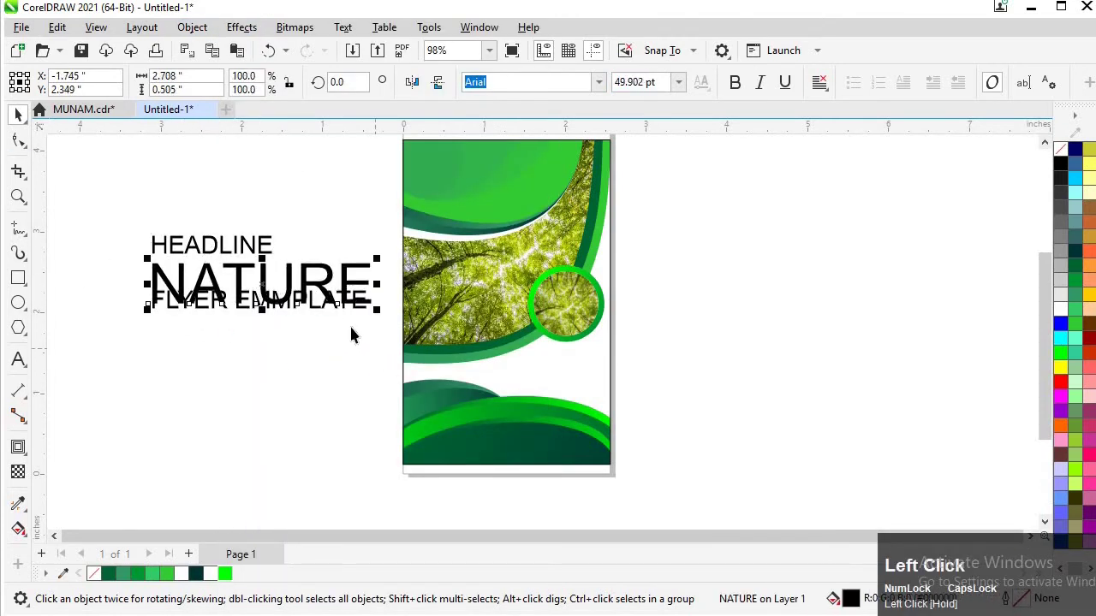
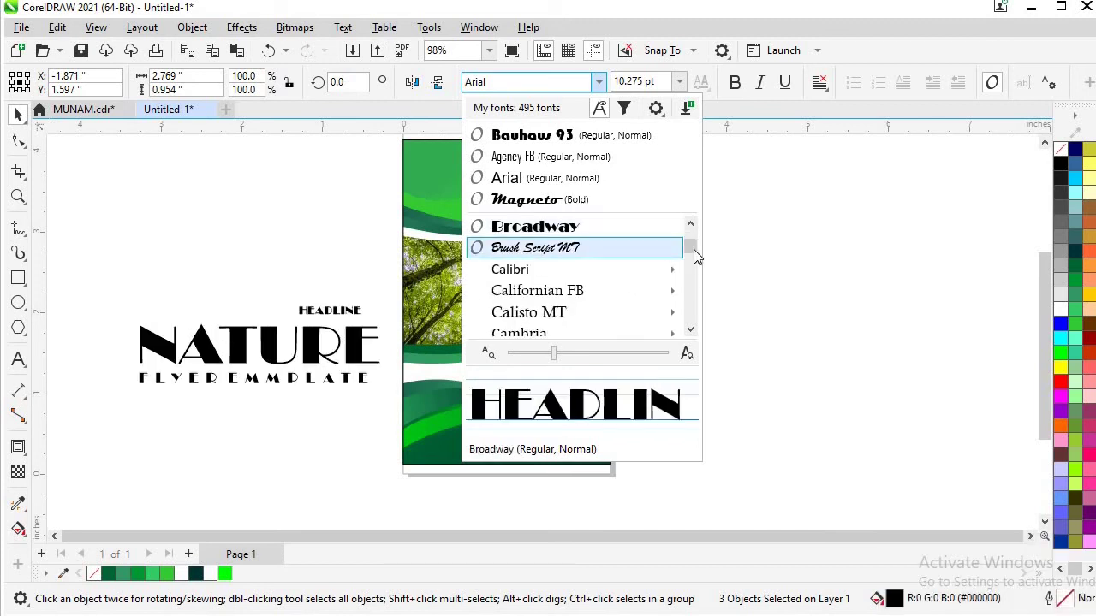
- Scale the Britannic Bold title group down and move it beside the flyer
drag(698, 250, 586, 292)
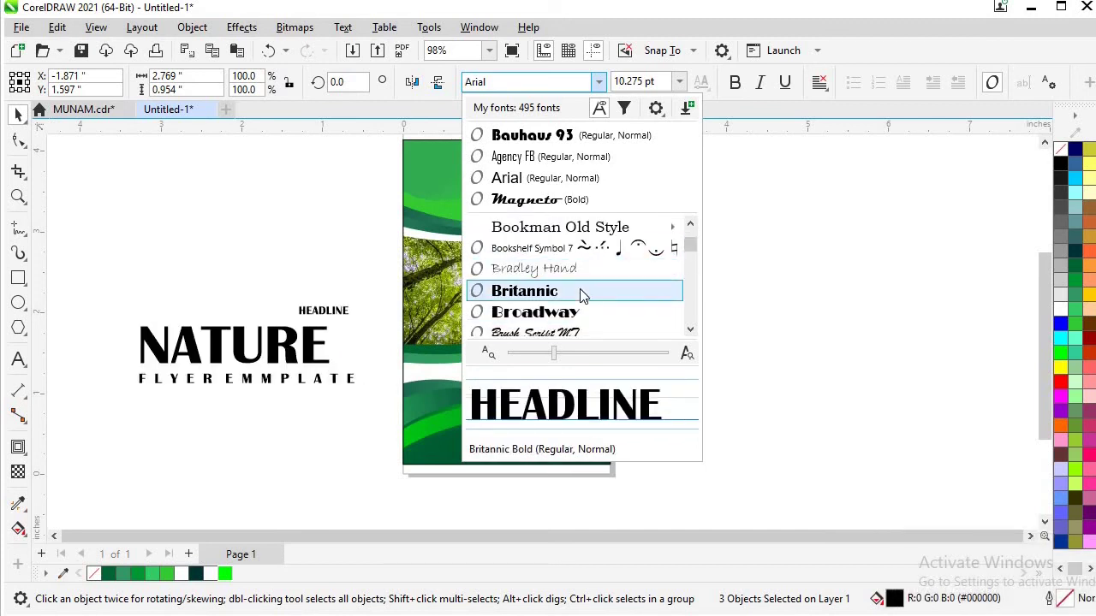
drag(586, 292, 238, 221)
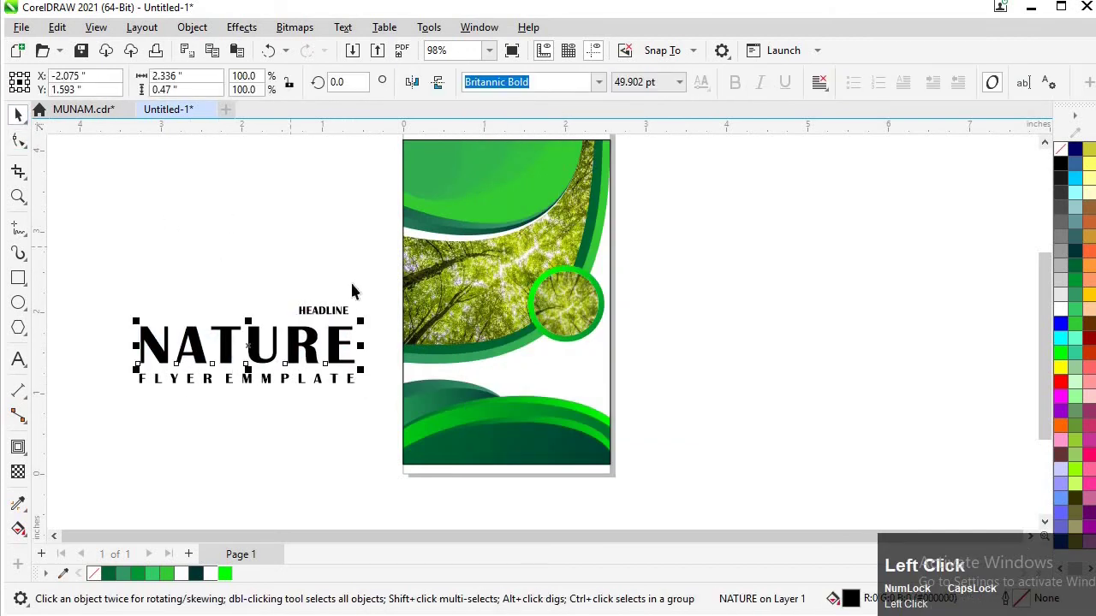
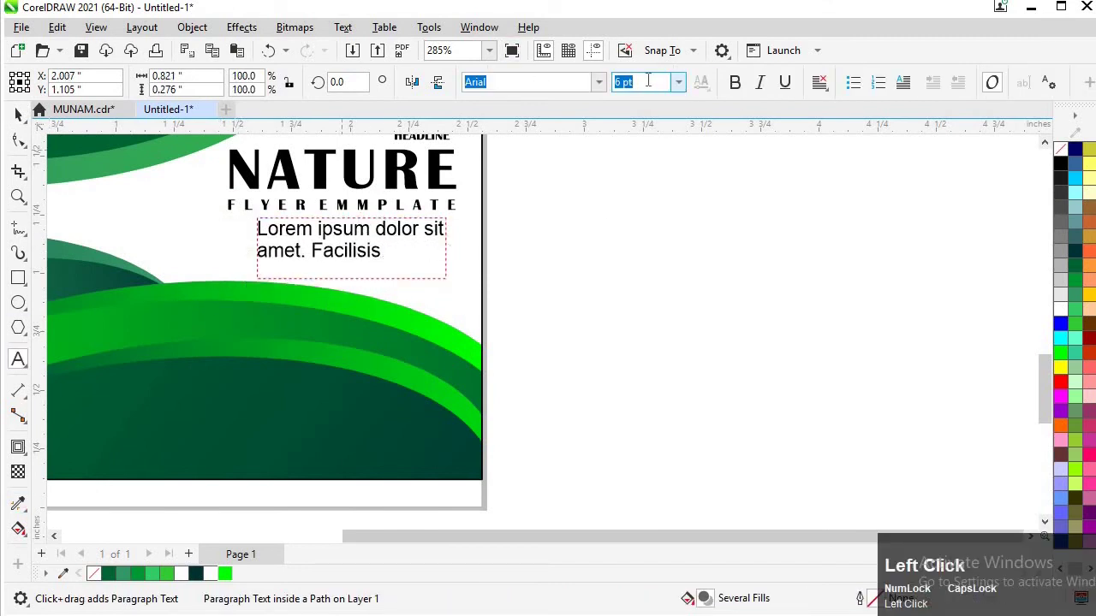
- Set the placeholder paragraph text to 3 pt
key(3)
key(Return)
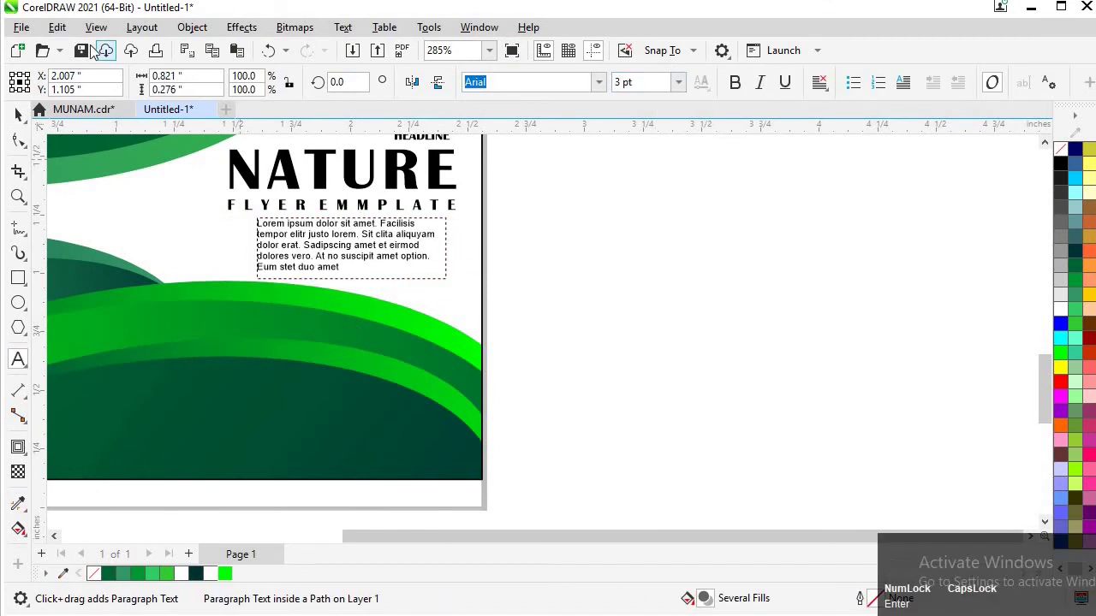
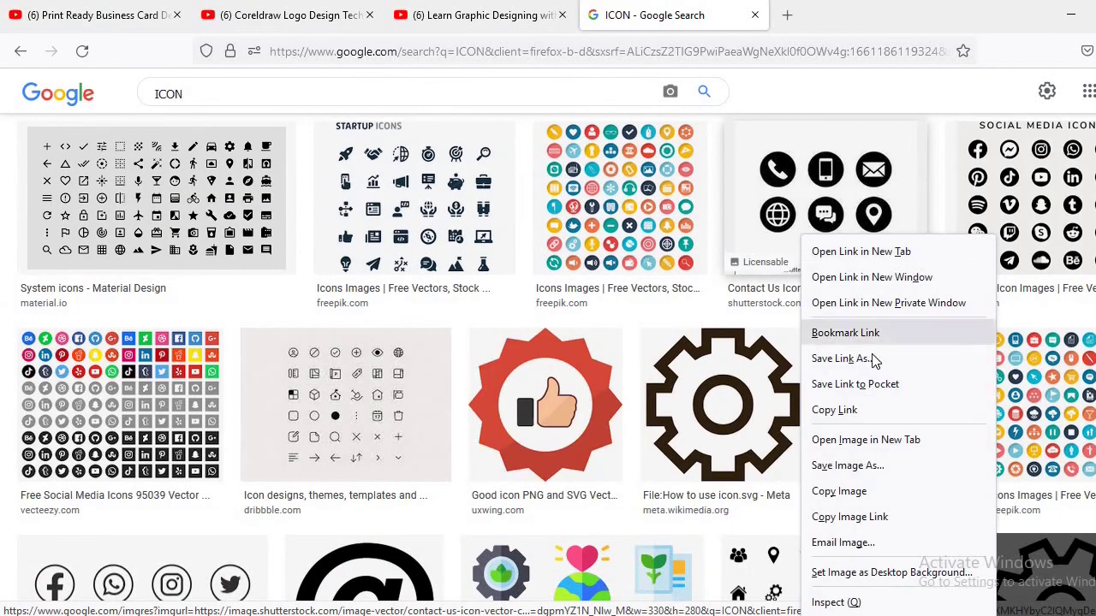
- Copy the contact-icons image from Google Images and paste it beside the flyer for PowerTRACE
click(859, 491)
click(497, 499)
drag(640, 407, 524, 83)
click(671, 202)
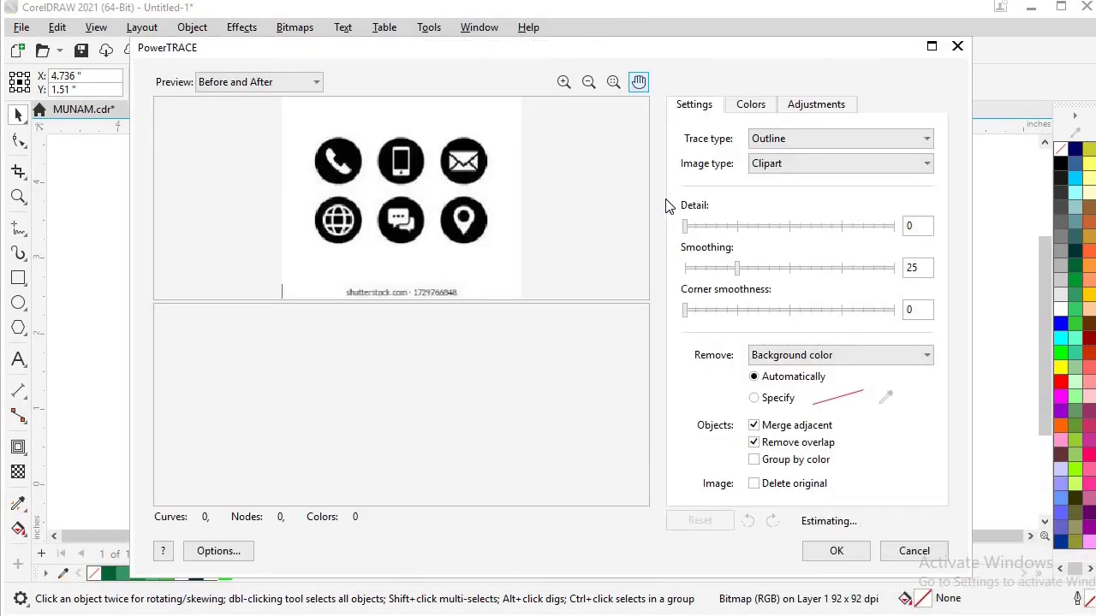
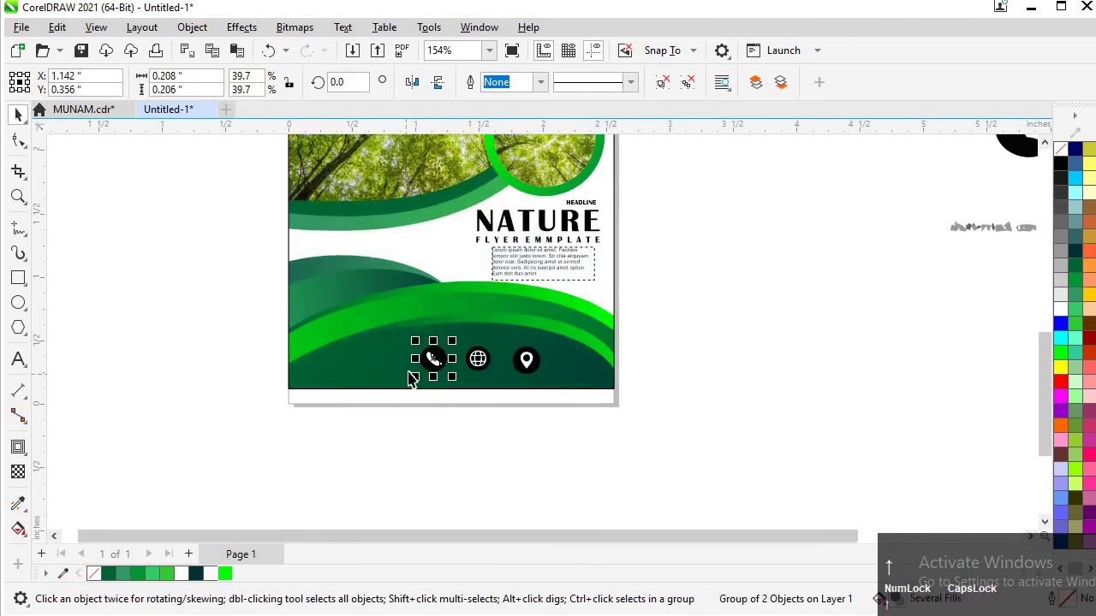
- Select the phone icon and zoom the view to position it along the bottom green band
click(435, 402)
key(F3)
click(690, 201)
key(F4)
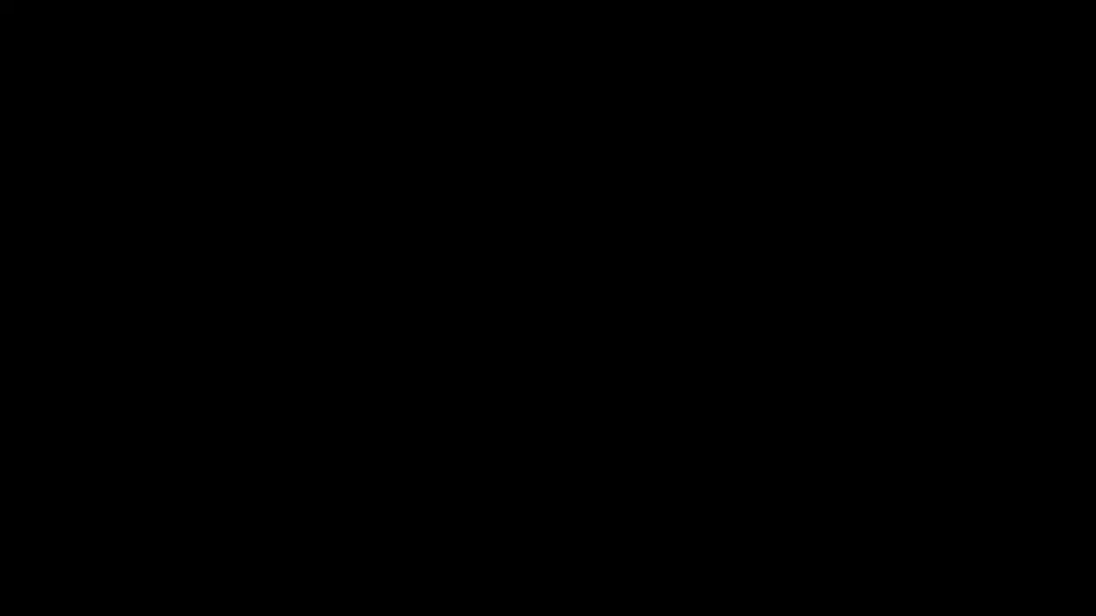